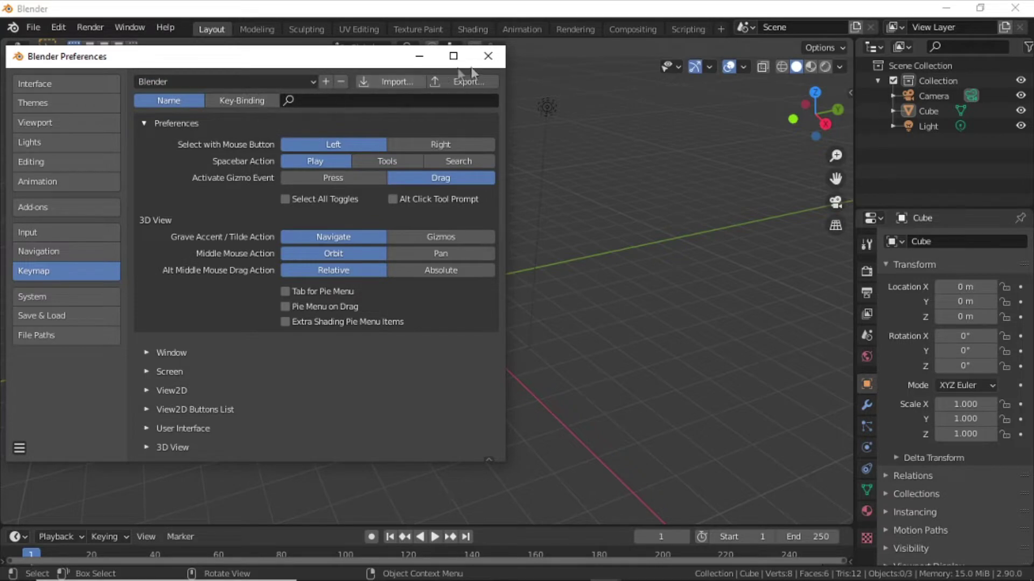
Step: Set Solid viewport shading colour to Texture so the planes show their textures
{"action": "scroll", "scroll_direction": "up", "scroll_amount": 3}
{"action": "scroll", "scroll_direction": "down", "scroll_amount": 3}
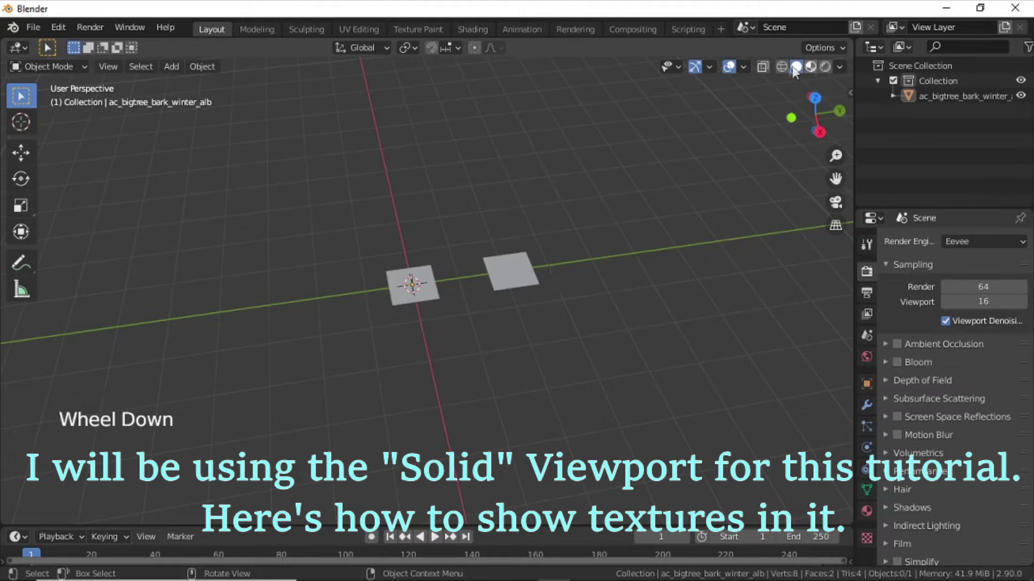
{"action": "left_click", "coordinate": [841, 76]}
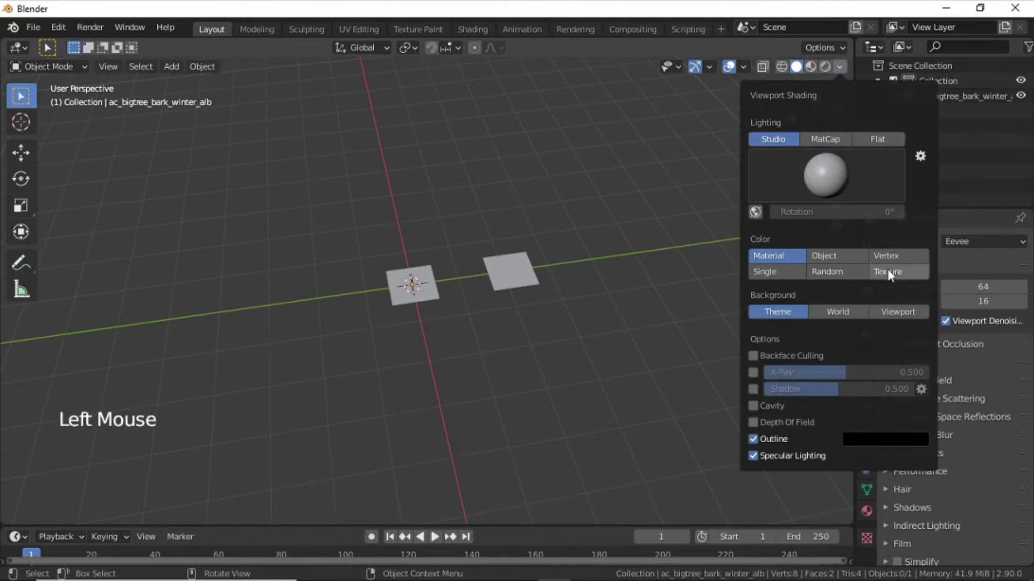
{"action": "middle_click", "coordinate": [370, 319]}
{"action": "scroll", "scroll_direction": "up", "scroll_amount": 3}
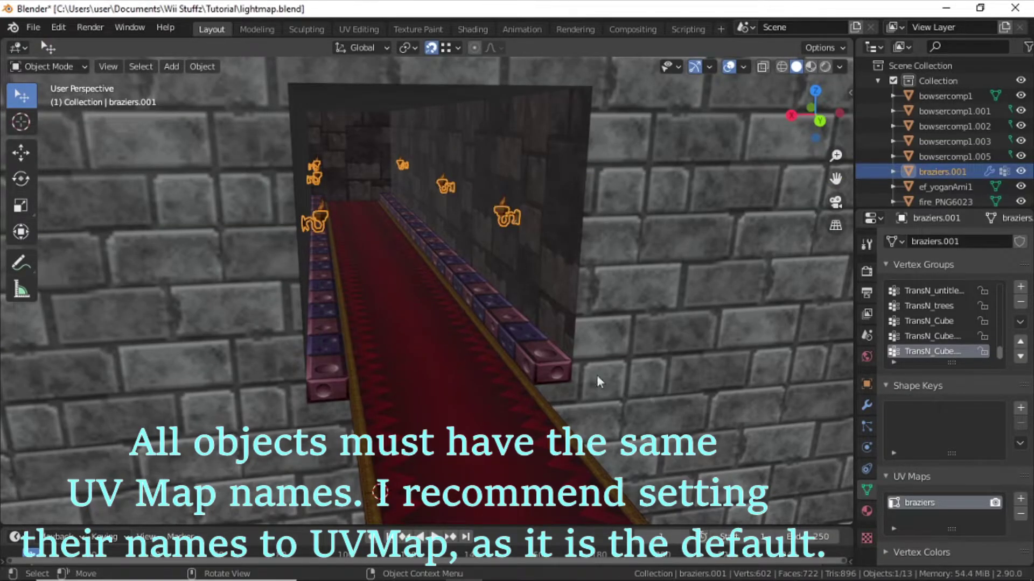
Step: Rename the braziers object's UV map to UVMap in Object Data properties
{"action": "left_click", "coordinate": [921, 507]}
{"action": "double_click", "coordinate": [921, 507]}
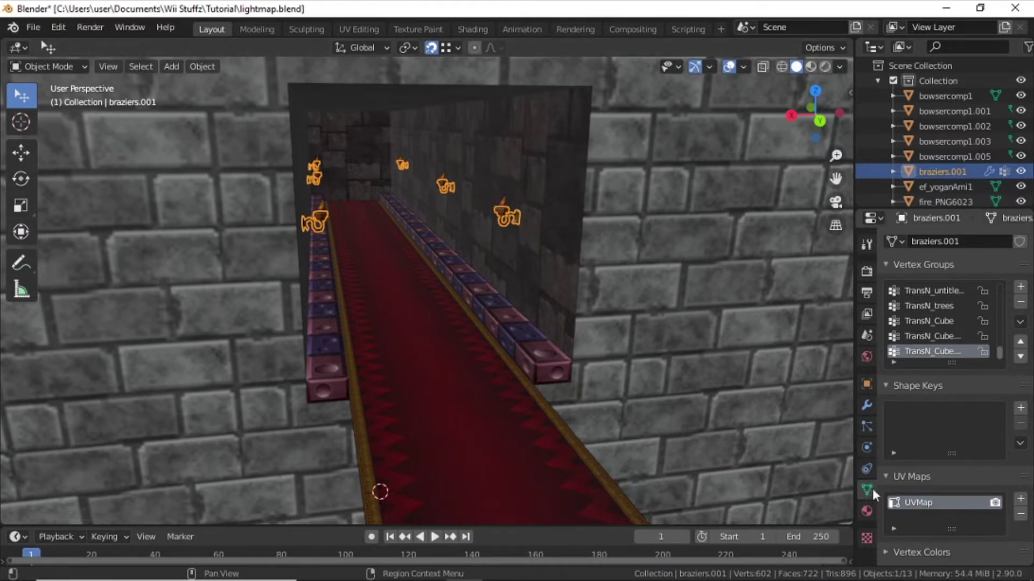
{"action": "double_click", "coordinate": [910, 482]}
Step: Move the cube straight up along Z to about 3.892 m
{"action": "middle_click", "coordinate": [358, 287]}
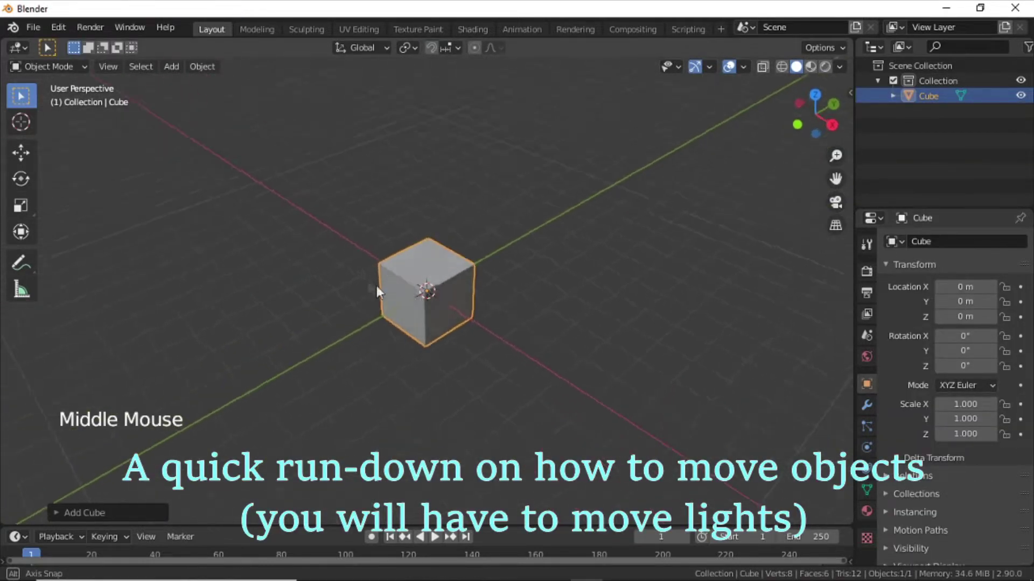
{"action": "middle_click", "coordinate": [329, 298]}
{"action": "scroll", "scroll_direction": "down", "scroll_amount": 3}
{"action": "key", "text": "g"}
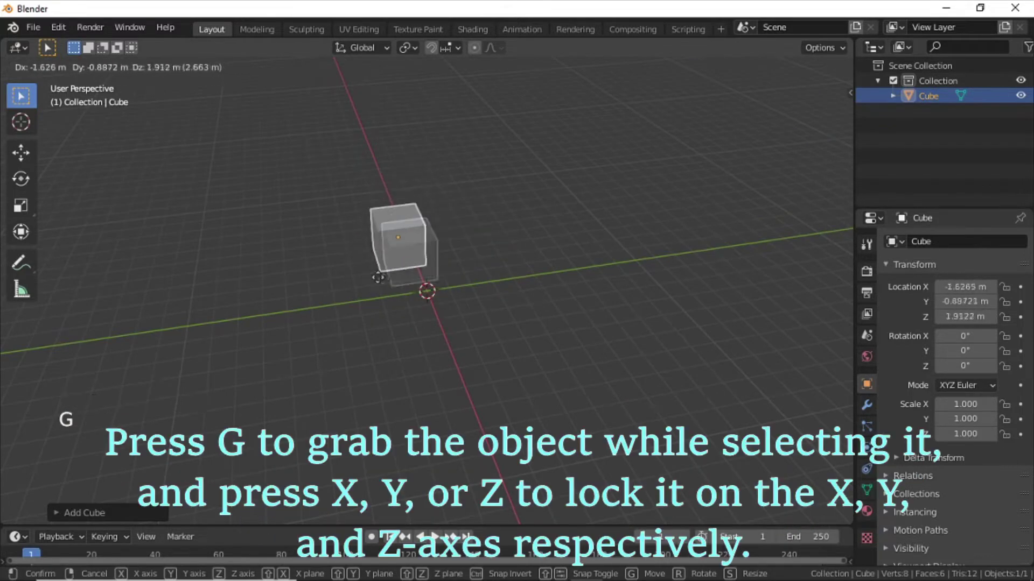
{"action": "key", "text": "ctrl+z"}
{"action": "key", "text": "g"}
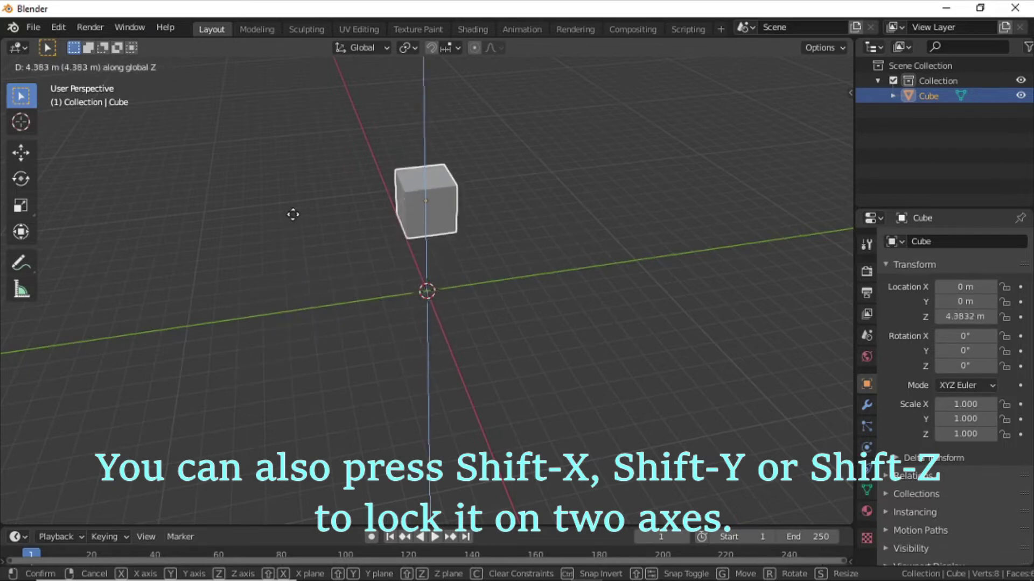
{"action": "middle_click", "coordinate": [380, 250]}
{"action": "scroll", "scroll_direction": "up", "scroll_amount": 3}
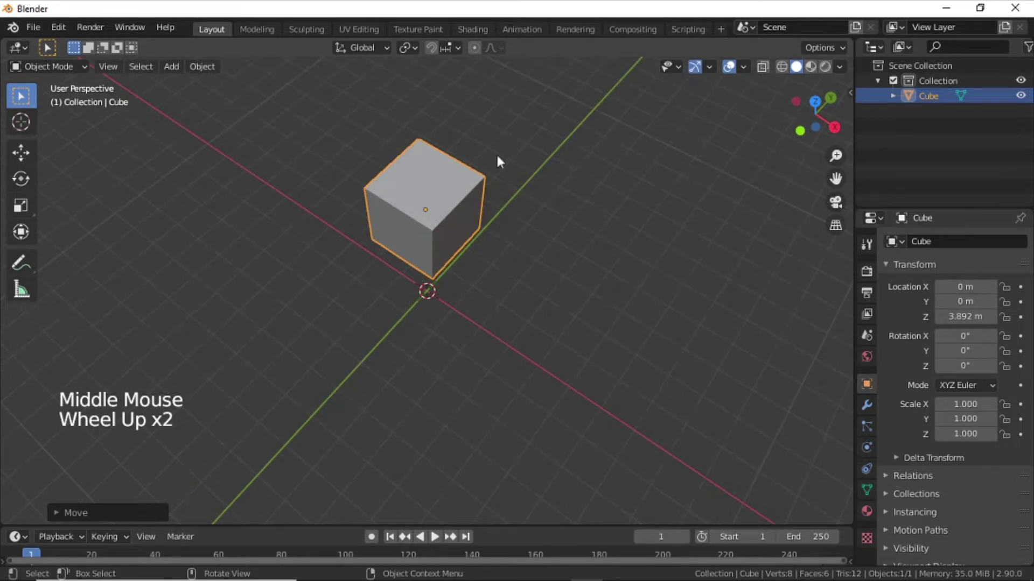
Step: Add a mesh plane beneath the cube
{"action": "key", "text": "shift+a"}
{"action": "middle_click", "coordinate": [556, 274]}
Step: Scale the plane up to 9.511, select the cube and enable snapping with a snap target
{"action": "key", "text": "s"}
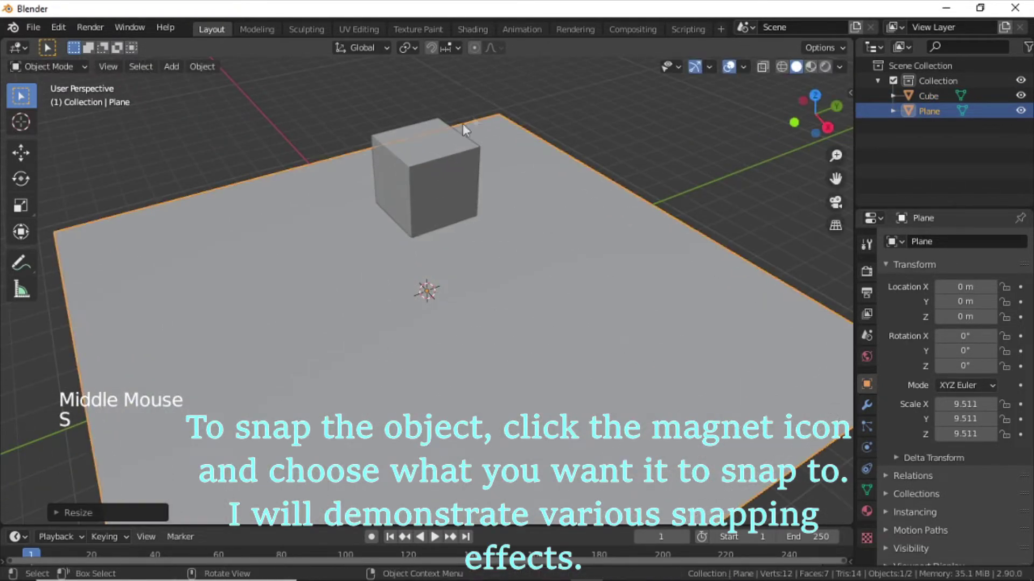
{"action": "left_click", "coordinate": [443, 160]}
{"action": "left_click", "coordinate": [439, 54]}
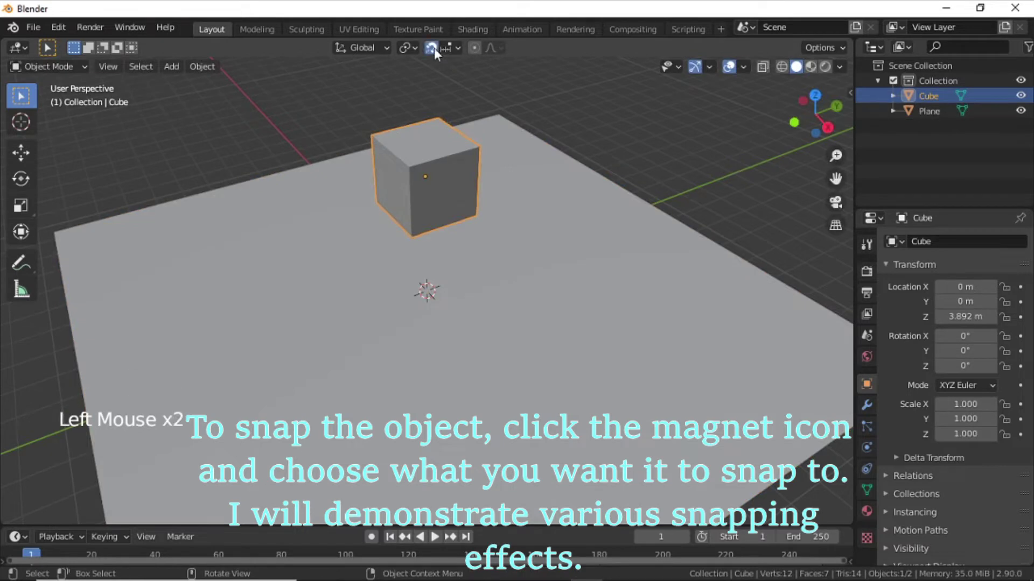
{"action": "left_click", "coordinate": [455, 52]}
{"action": "scroll", "scroll_direction": "down", "scroll_amount": 3}
{"action": "middle_click", "coordinate": [654, 321]}
Step: Snap the cube onto the plane's corner at X 8.5113 m, Y −8.5113 m, Z 1 m
{"action": "key", "text": "g"}
{"action": "key", "text": "g"}
{"action": "key", "text": "g"}
{"action": "key", "text": "g"}
{"action": "left_click", "coordinate": [455, 49]}
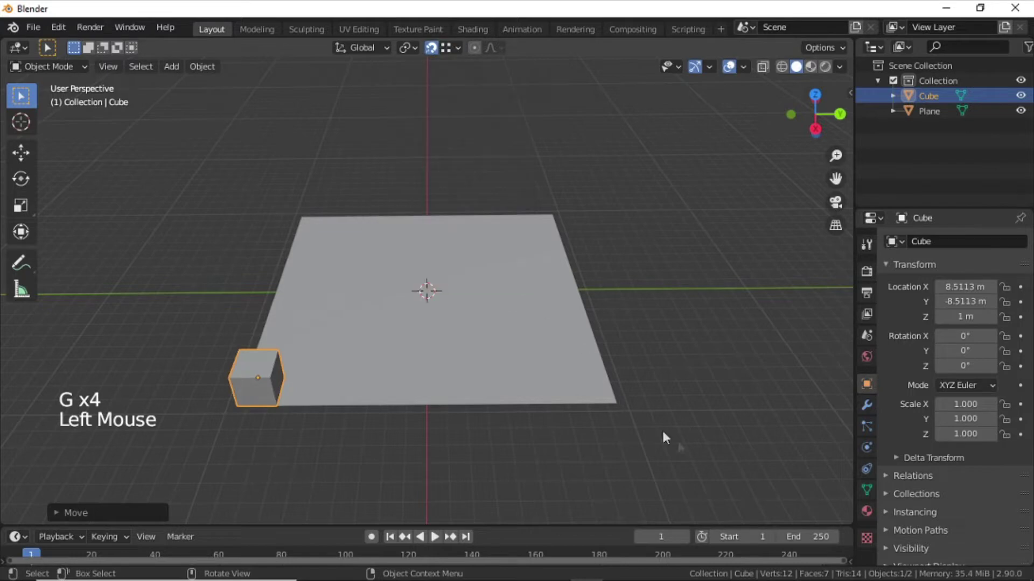
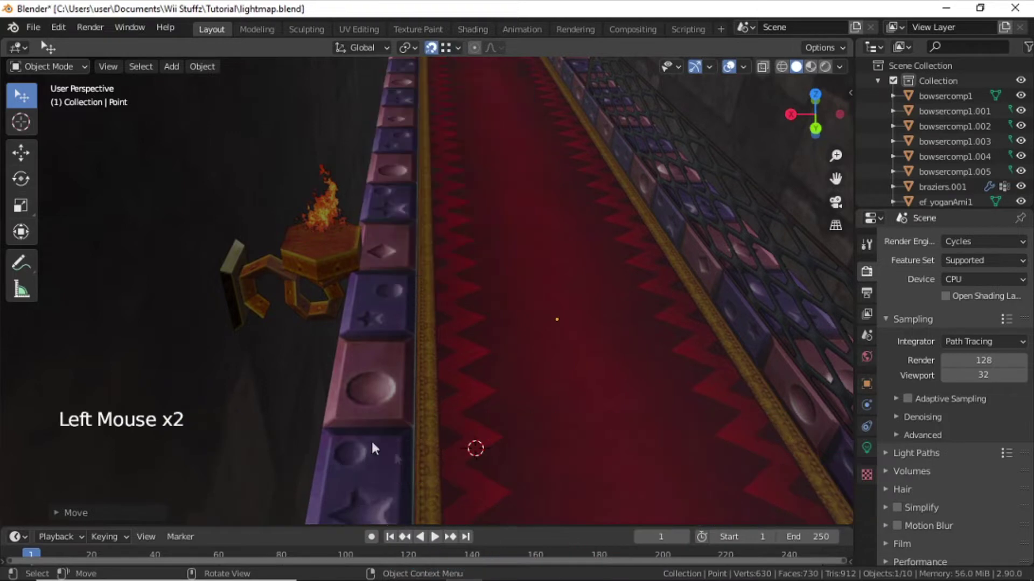
Step: Snap the point light onto a brazier using Vertex snapping and show its Light properties
{"action": "left_click", "coordinate": [457, 53]}
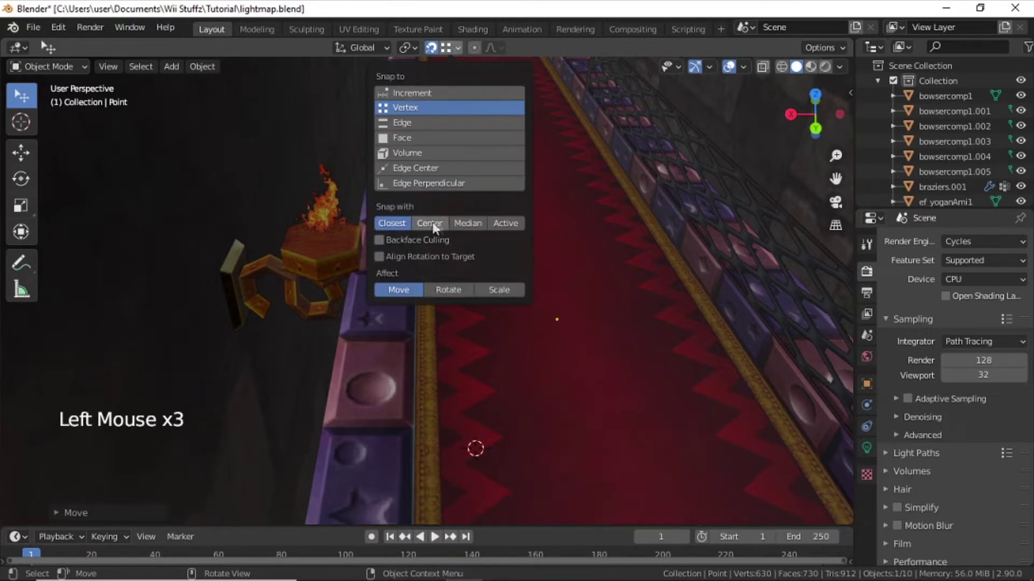
{"action": "key", "text": "g"}
{"action": "middle_click", "coordinate": [533, 336]}
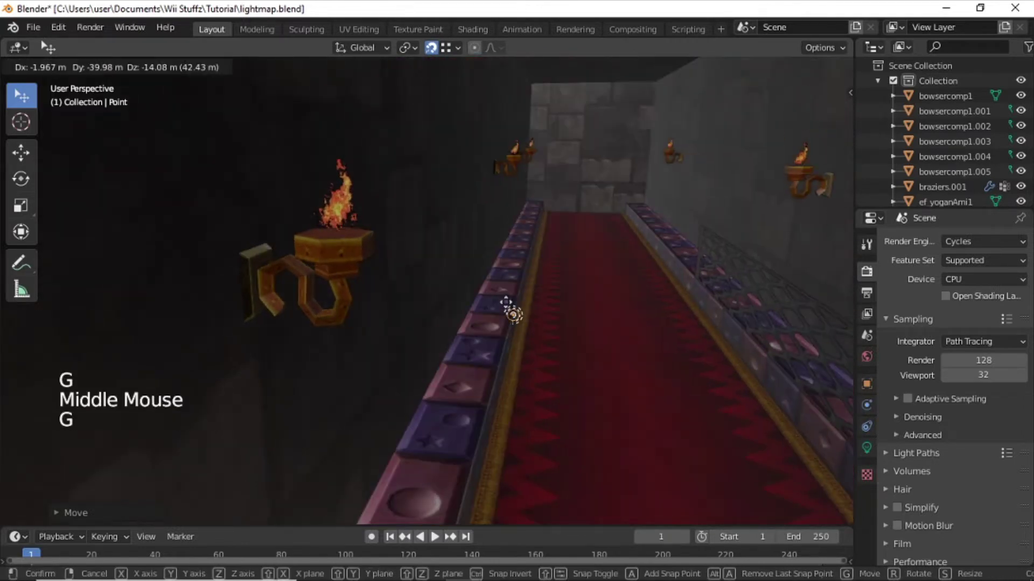
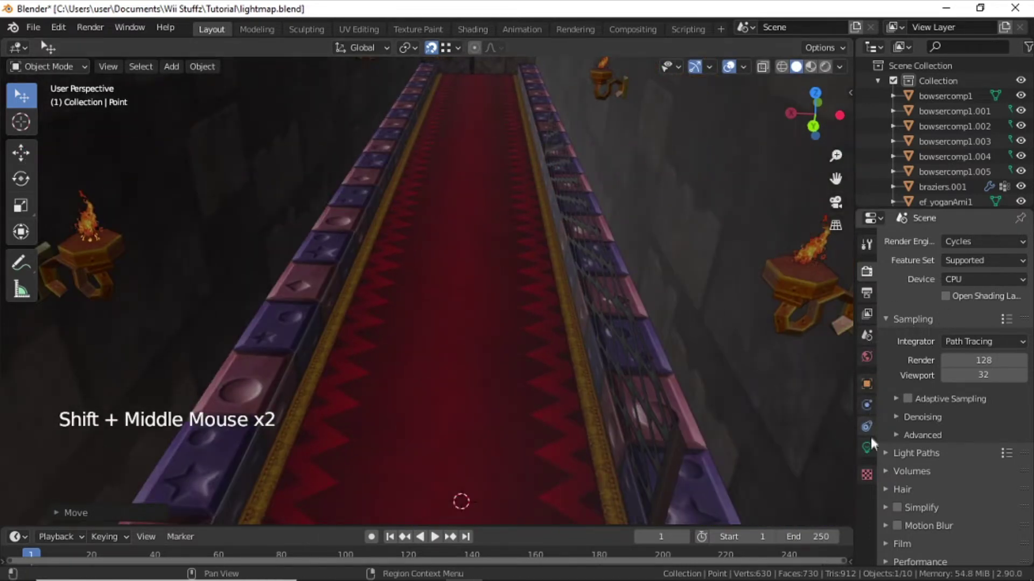
{"action": "left_click", "coordinate": [876, 451]}
{"action": "scroll", "scroll_direction": "down", "scroll_amount": 3}
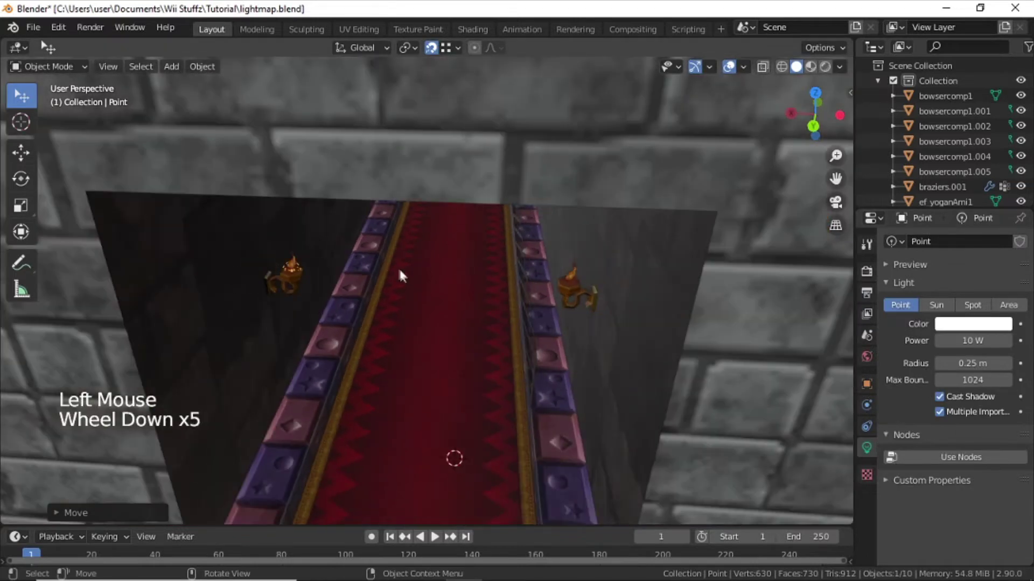
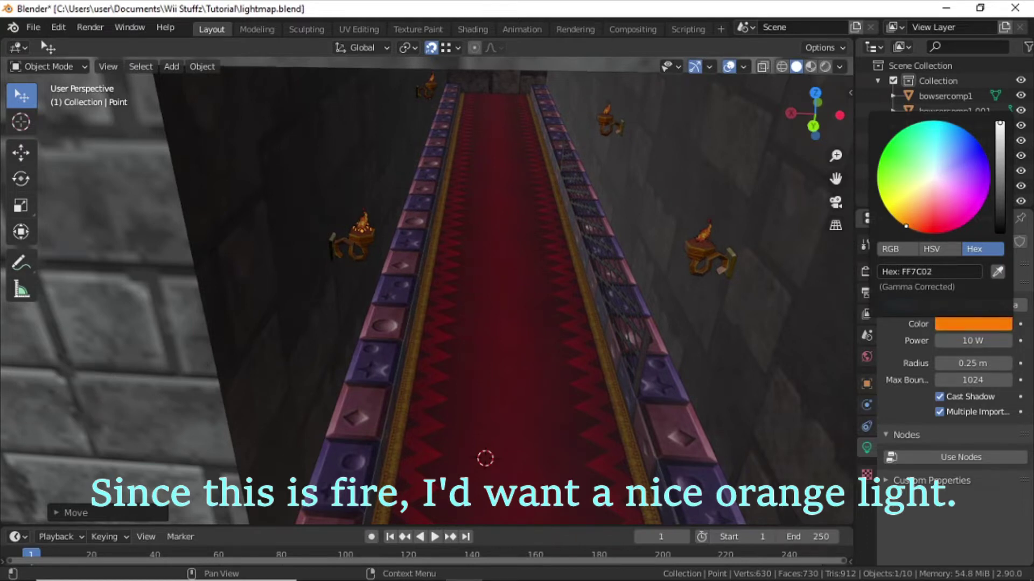
Step: Set the point light's colour to orange, hex FF7C02
{"action": "scroll", "scroll_direction": "up", "scroll_amount": 3}
{"action": "scroll", "scroll_direction": "up", "scroll_amount": 3}
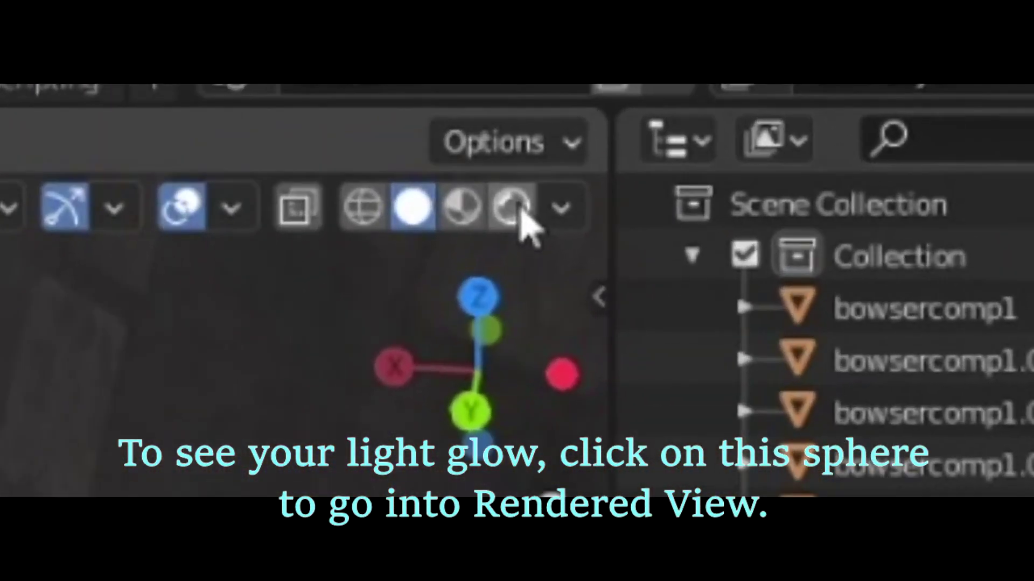
Step: Preview with Rendered shading and raise the light's power to 1000 W
{"action": "scroll", "scroll_direction": "up", "scroll_amount": 3}
{"action": "left_click", "coordinate": [832, 71]}
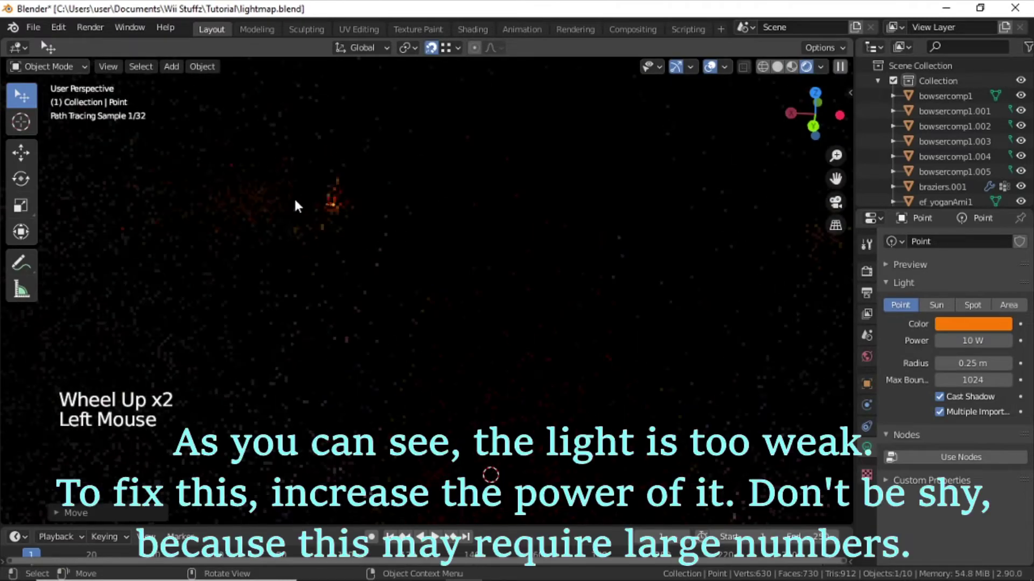
{"action": "middle_click", "coordinate": [716, 63]}
{"action": "scroll", "scroll_direction": "up", "scroll_amount": 3}
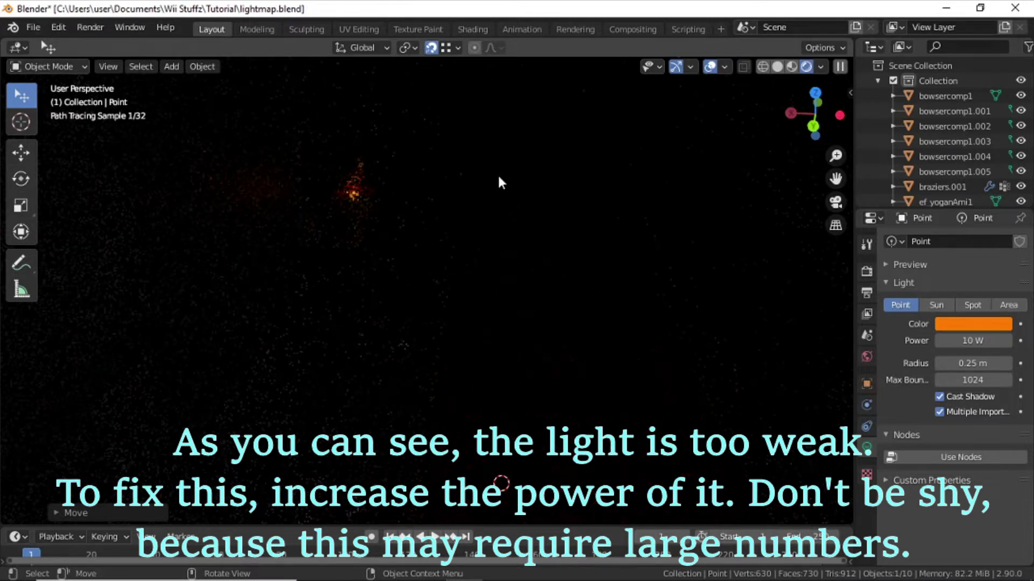
{"action": "left_click", "coordinate": [715, 63]}
{"action": "key", "text": "0"}
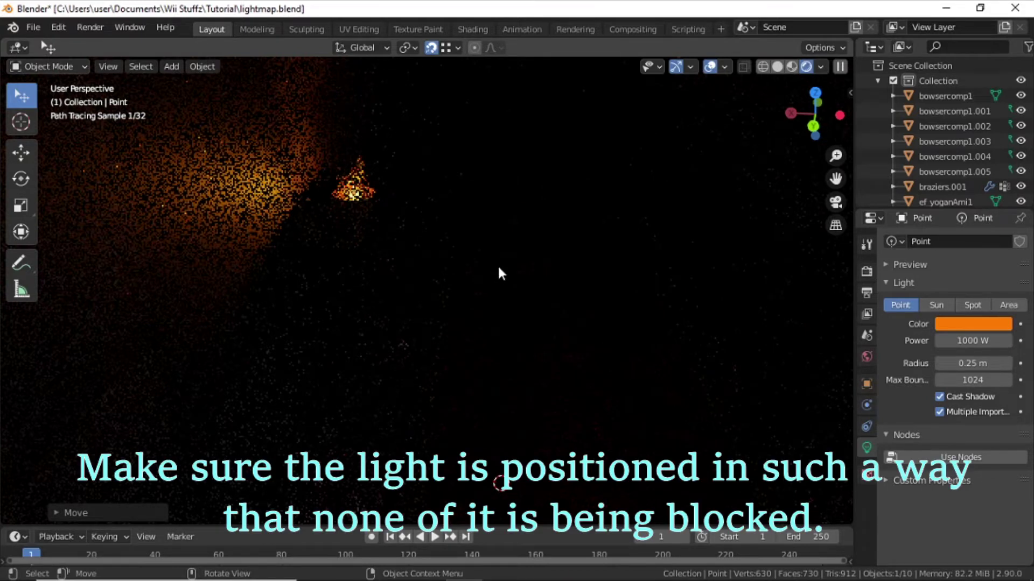
Step: Raise the light's power to 2000 W and return to Solid shading
{"action": "key", "text": "g"}
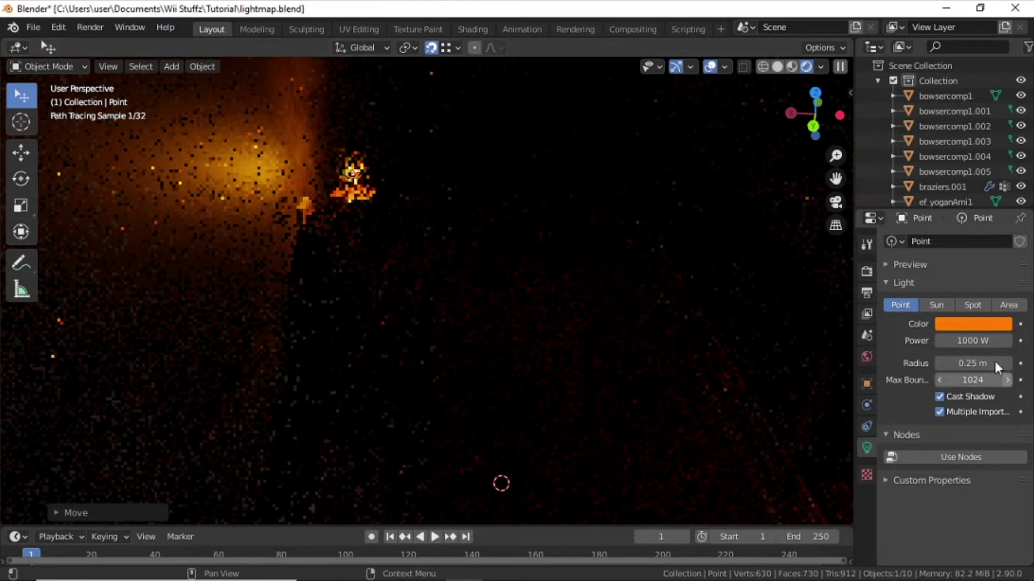
{"action": "left_click", "coordinate": [716, 63]}
{"action": "key", "text": "0"}
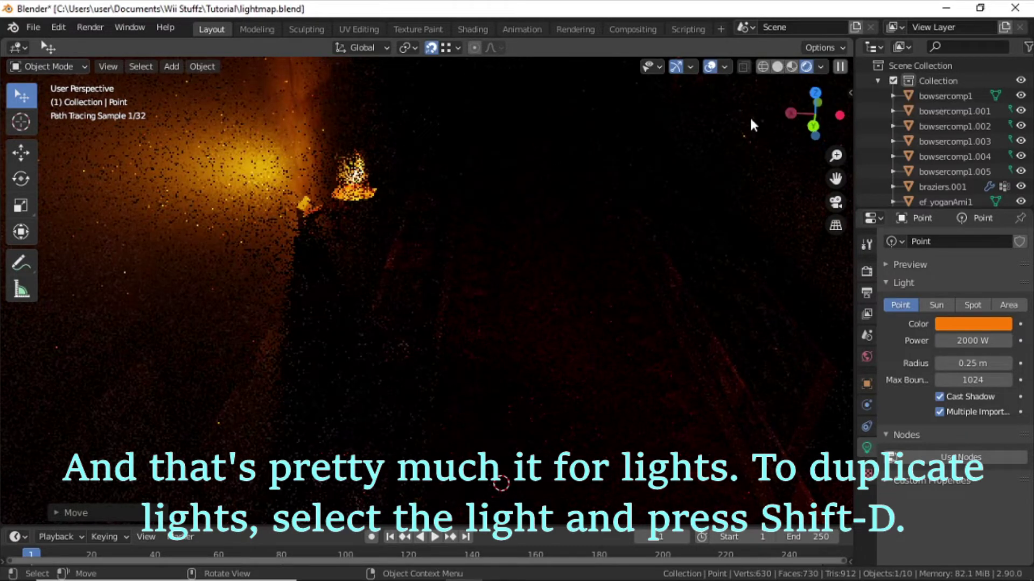
{"action": "left_click", "coordinate": [718, 200]}
Step: Duplicate the orange 2000 W light onto the next braziers along the corridor
{"action": "middle_click", "coordinate": [713, 201]}
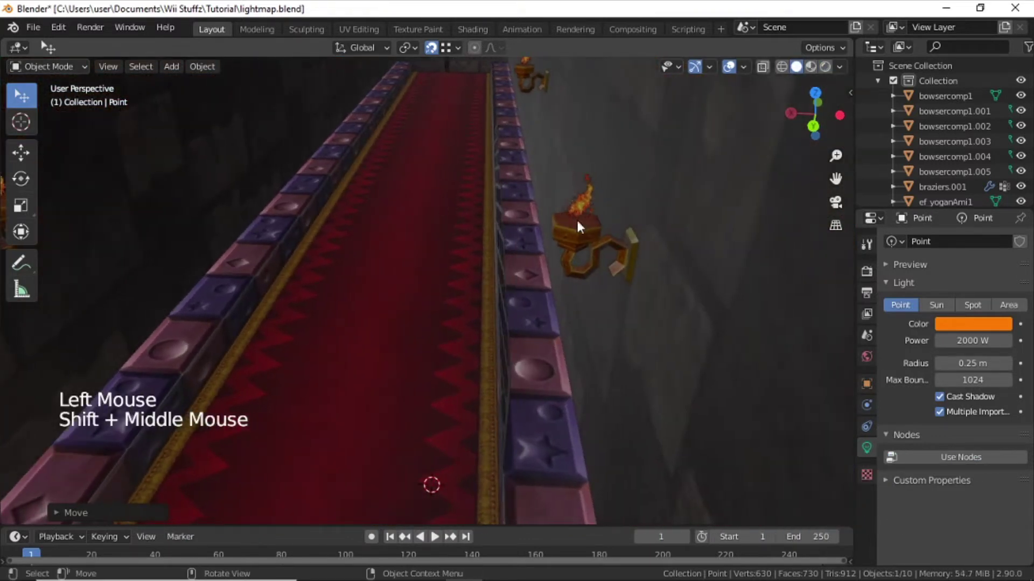
{"action": "middle_click", "coordinate": [581, 226]}
{"action": "key", "text": "shift+d"}
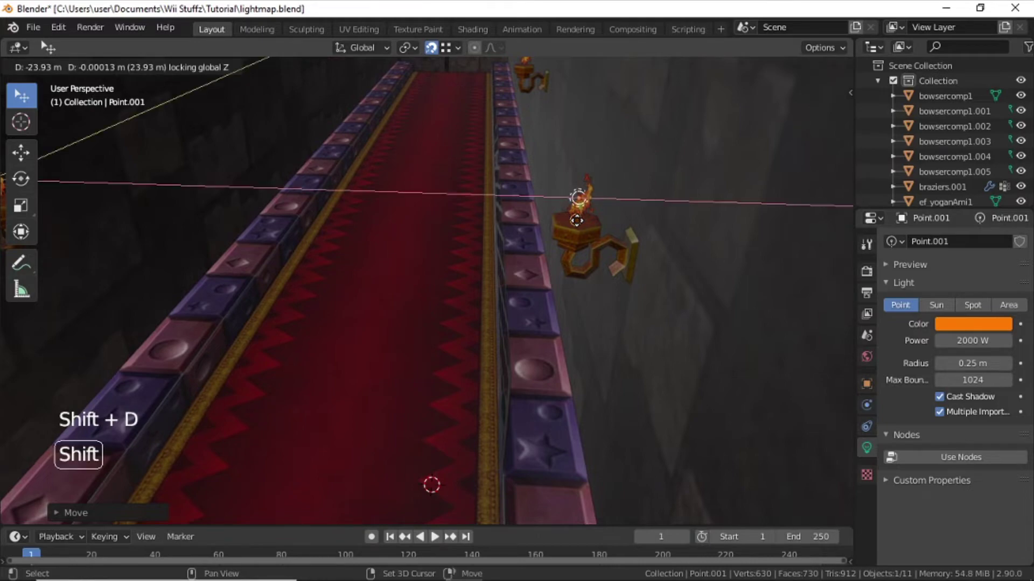
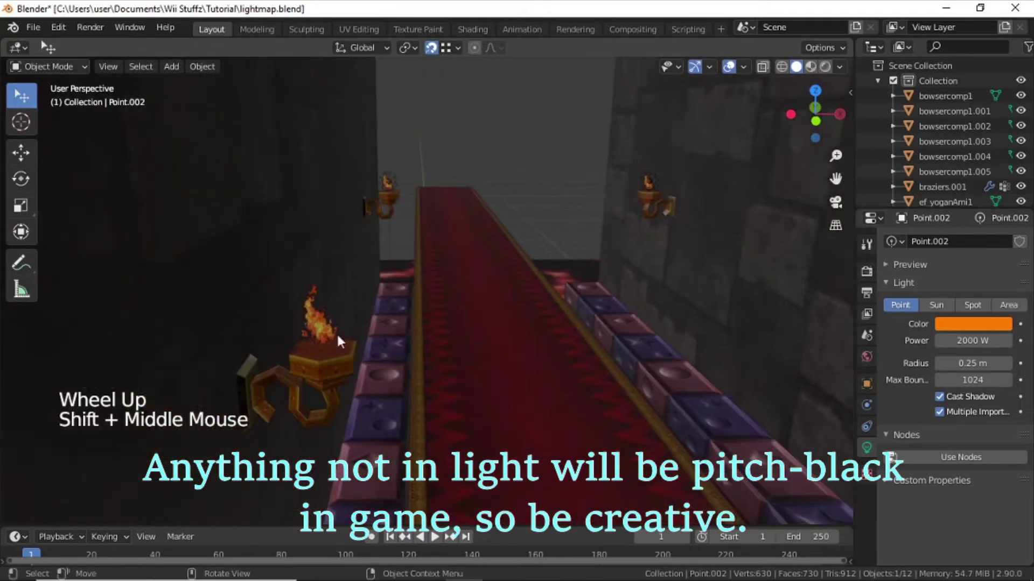
{"action": "key", "text": "shift+d"}
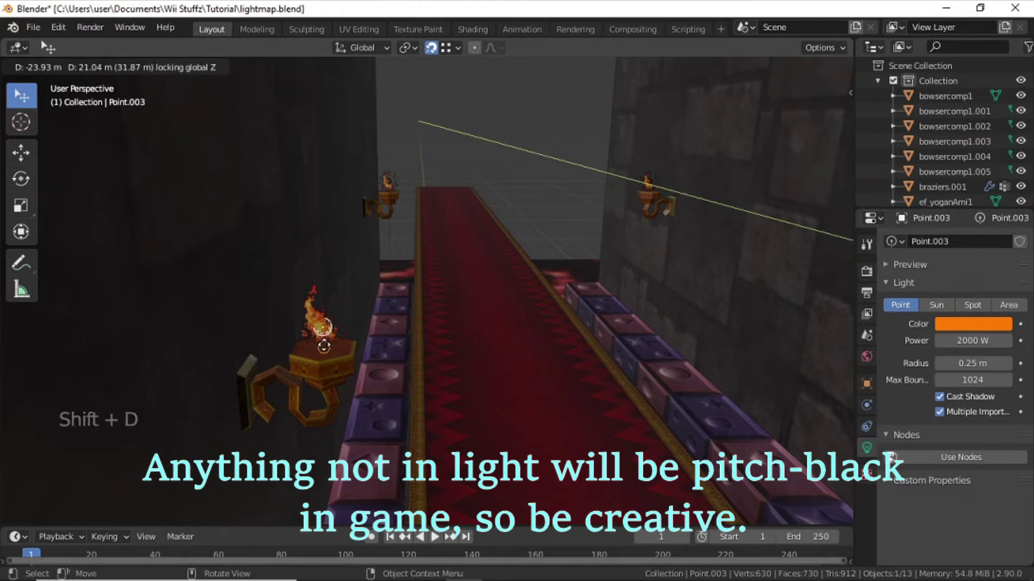
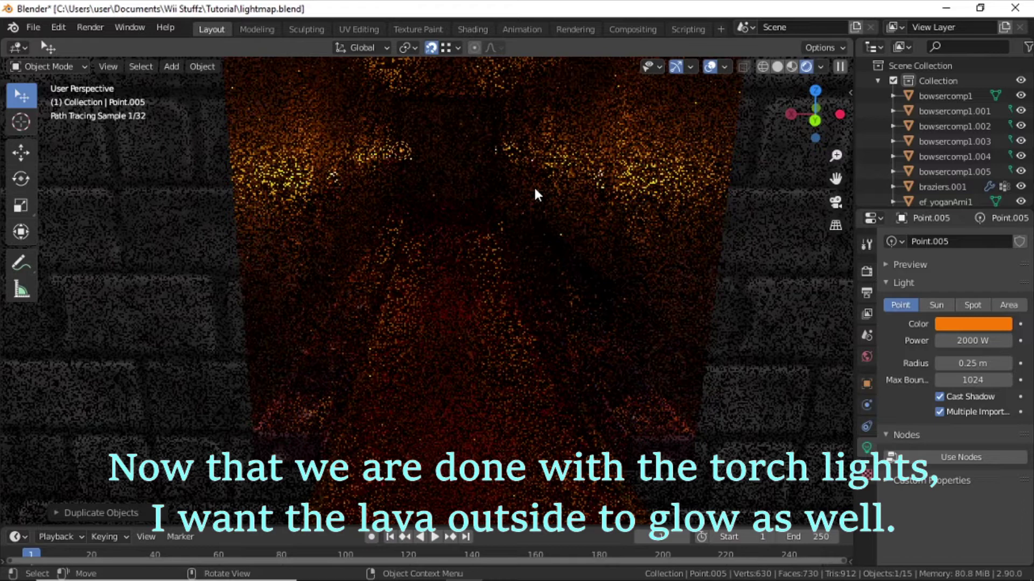
Step: Select the lava floor object ef_yoganAmi1 in Solid shading
{"action": "scroll", "scroll_direction": "up", "scroll_amount": 3}
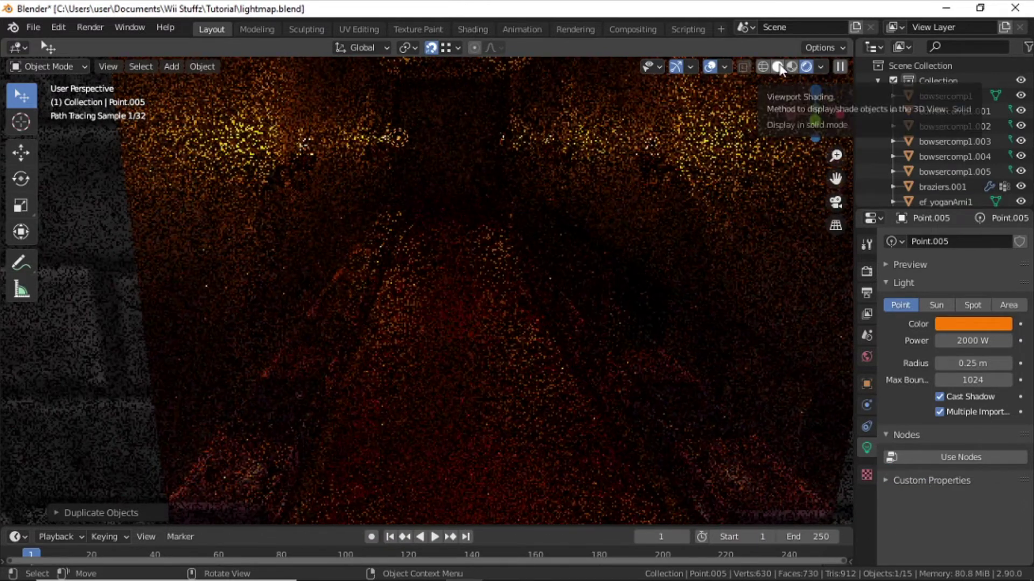
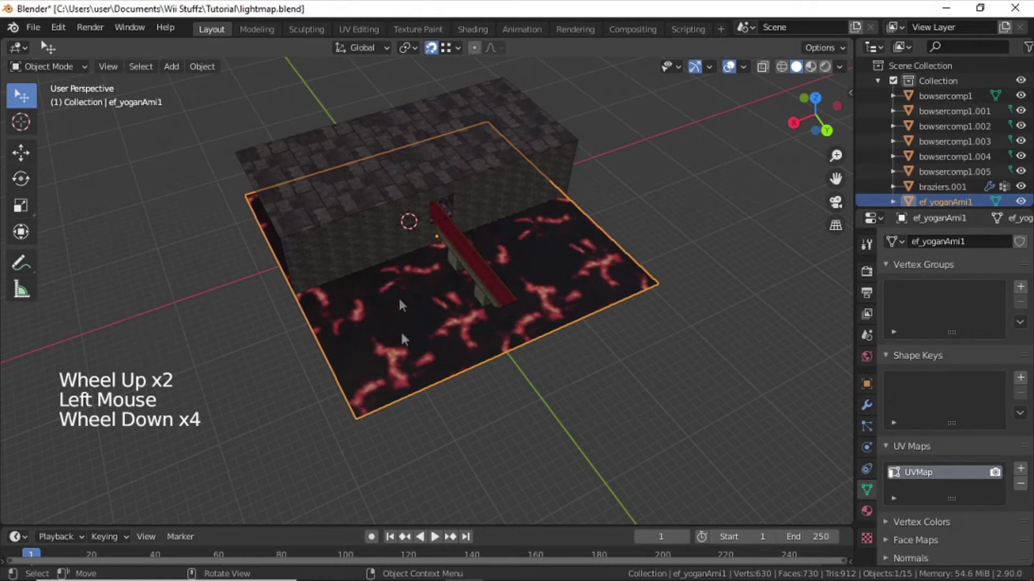
{"action": "scroll", "scroll_direction": "up", "scroll_amount": 3}
Step: Split the 3D viewport into two side-by-side areas and list editor types for the left one
{"action": "middle_click", "coordinate": [555, 333]}
{"action": "middle_click", "coordinate": [628, 328]}
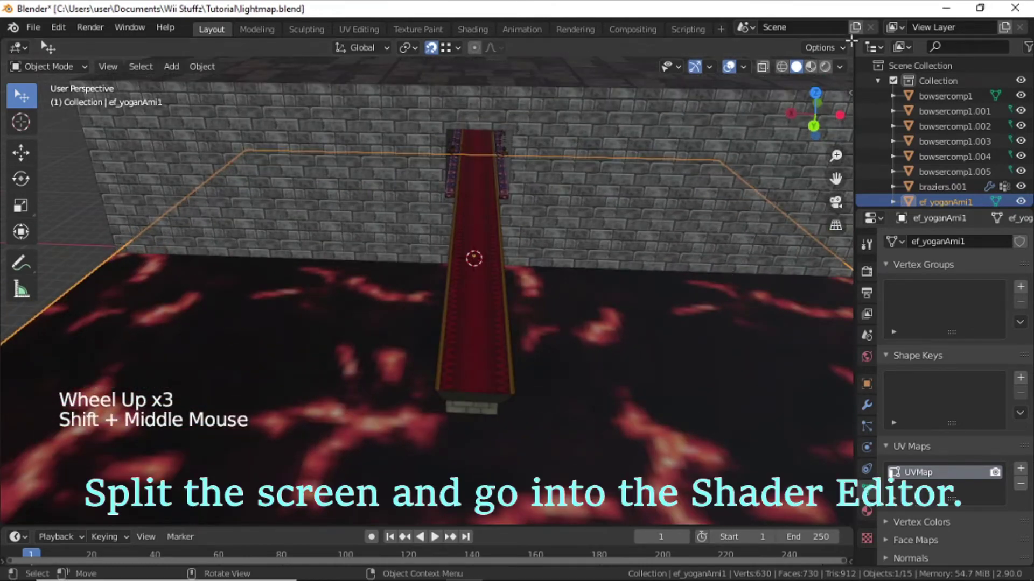
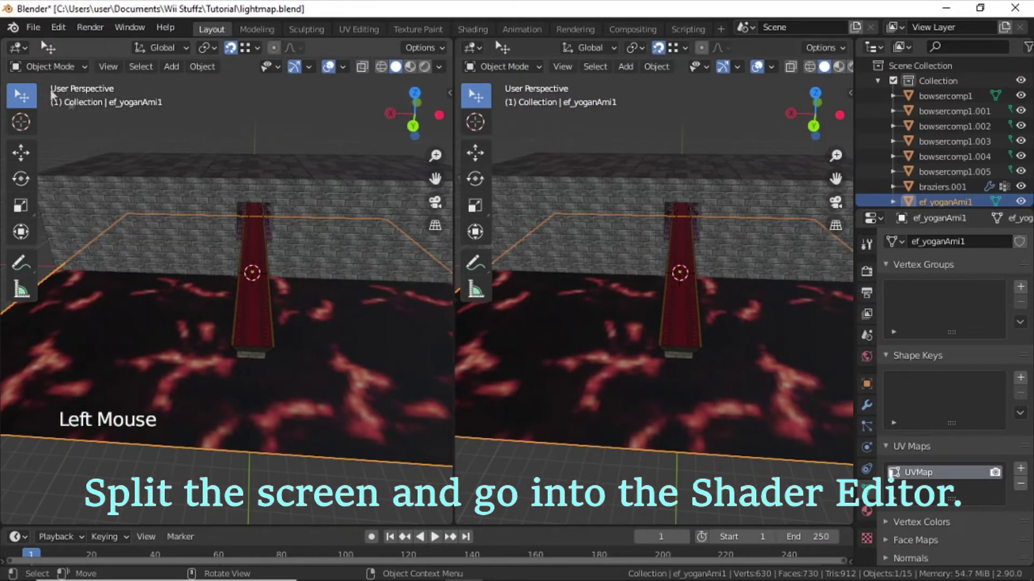
{"action": "left_click", "coordinate": [32, 55]}
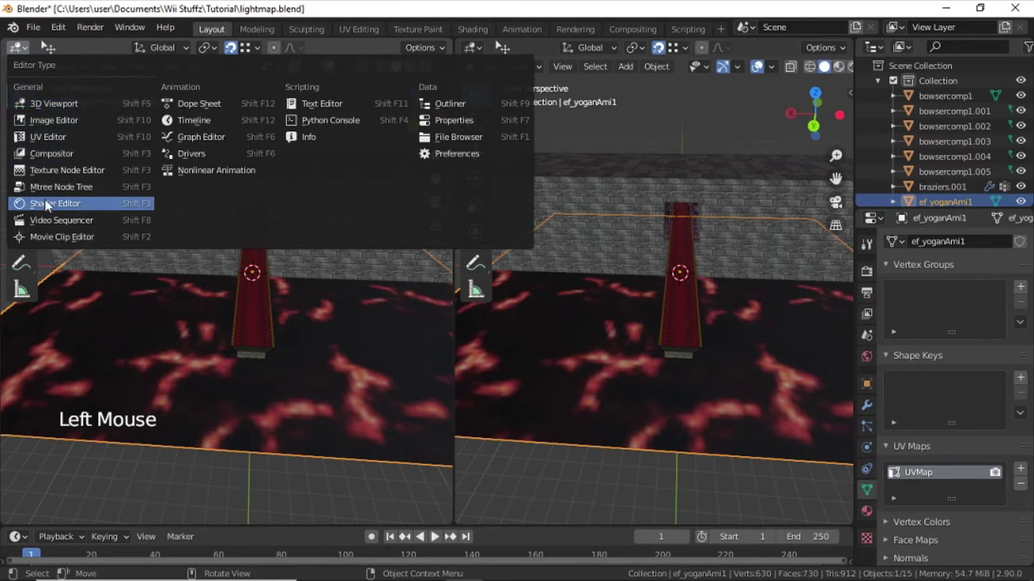
Step: Bring the lava material's Principled BSDF emission setting into view in the node tree
{"action": "middle_click", "coordinate": [104, 232]}
{"action": "key", "text": "n"}
{"action": "middle_click", "coordinate": [205, 375]}
{"action": "scroll", "scroll_direction": "up", "scroll_amount": 3}
{"action": "middle_click", "coordinate": [154, 291]}
{"action": "middle_click", "coordinate": [196, 239]}
{"action": "scroll", "scroll_direction": "up", "scroll_amount": 3}
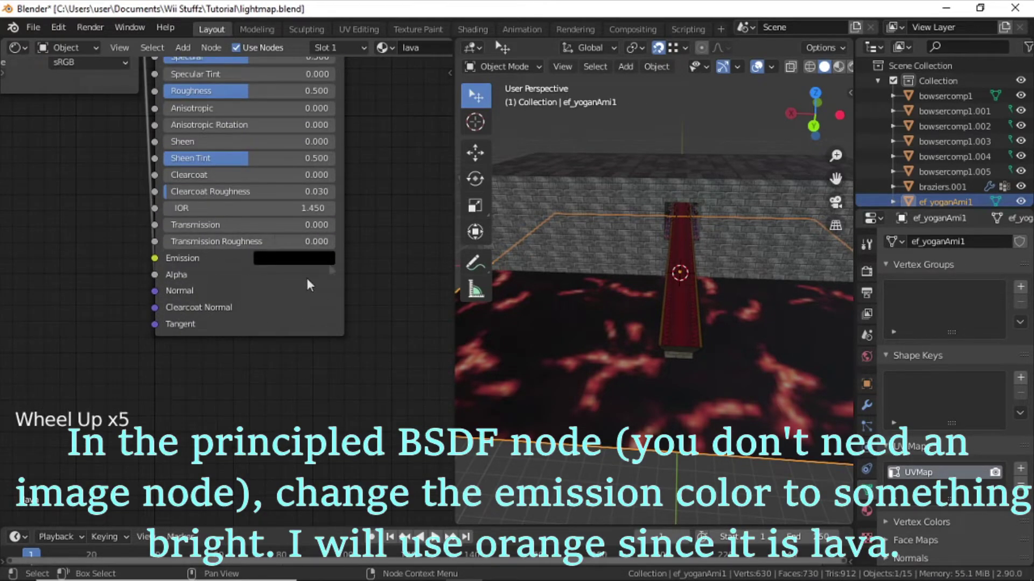
{"action": "middle_click", "coordinate": [653, 233]}
{"action": "scroll", "scroll_direction": "up", "scroll_amount": 3}
{"action": "middle_click", "coordinate": [634, 241]}
{"action": "scroll", "scroll_direction": "up", "scroll_amount": 3}
{"action": "scroll", "scroll_direction": "up", "scroll_amount": 3}
Step: Set the lava's emission colour to orange FF8000 and switch the viewport to Rendered shading
{"action": "left_click", "coordinate": [290, 261]}
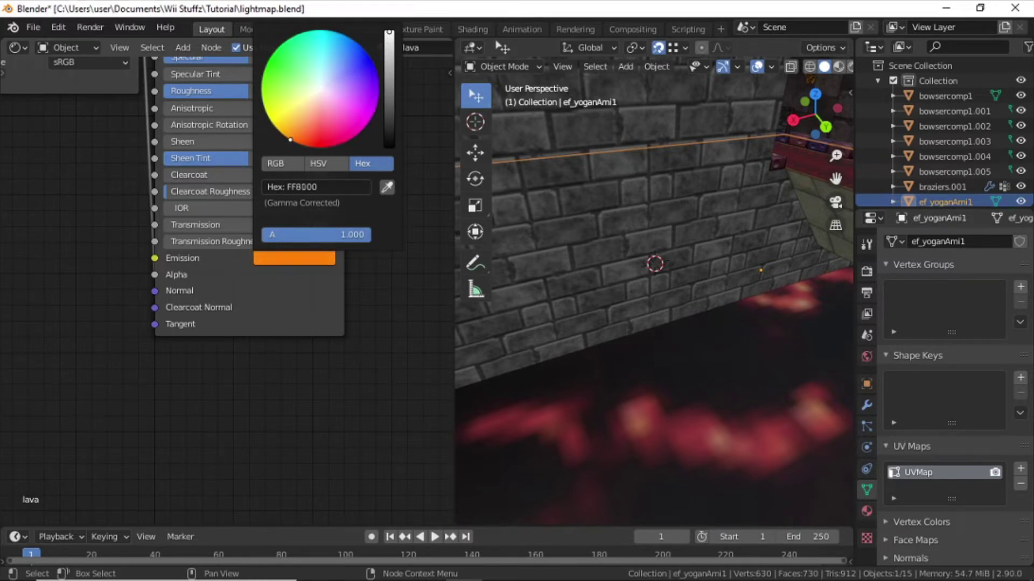
{"action": "scroll", "scroll_direction": "down", "scroll_amount": 3}
{"action": "left_click", "coordinate": [856, 70]}
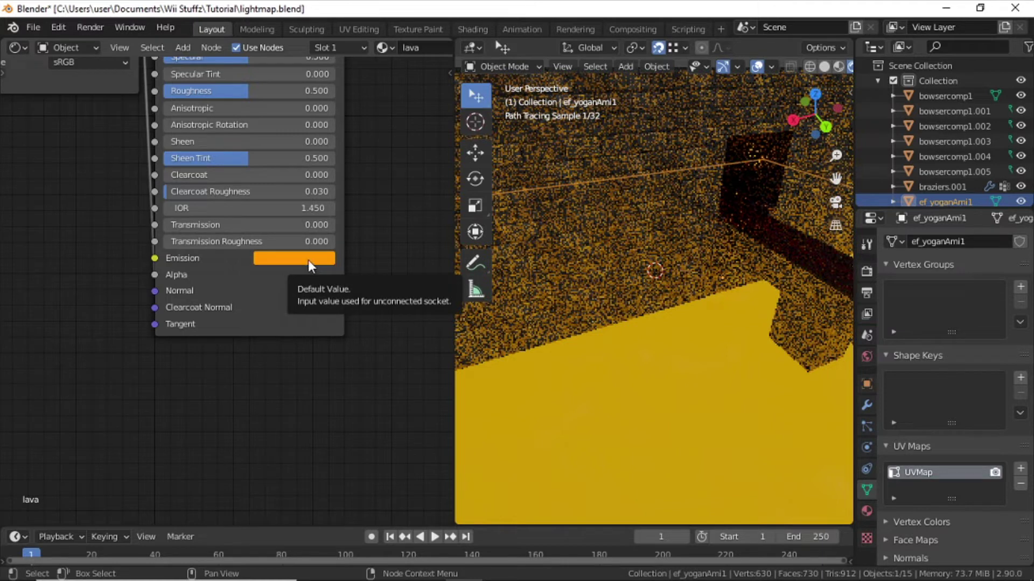
Step: Re-tune the lava glow to orange (around FF7A00) and orbit along the rendered corridor
{"action": "left_click", "coordinate": [314, 265]}
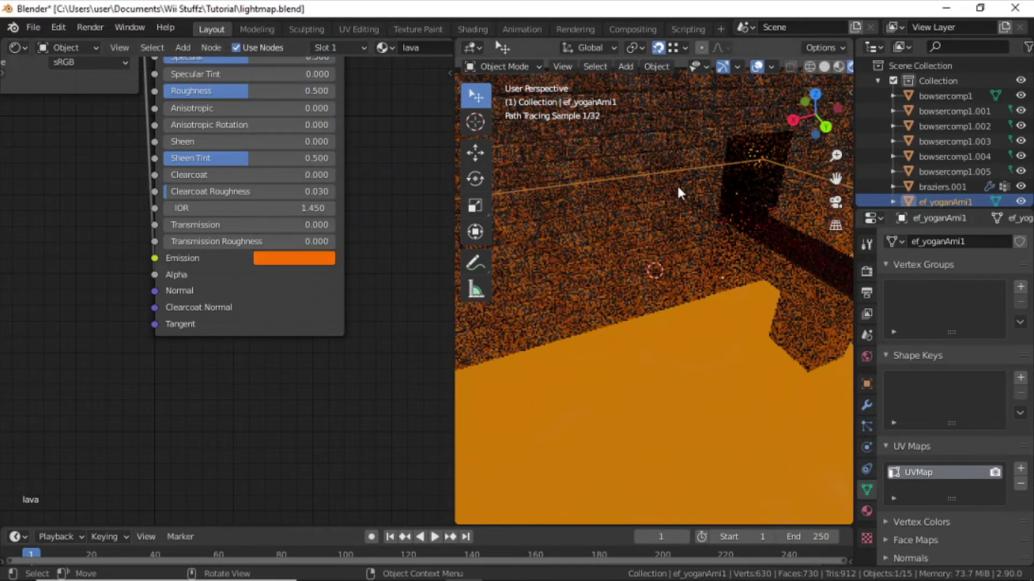
{"action": "scroll", "scroll_direction": "down", "scroll_amount": 3}
{"action": "middle_click", "coordinate": [762, 63]}
{"action": "middle_click", "coordinate": [762, 63]}
{"action": "middle_click", "coordinate": [681, 227]}
{"action": "scroll", "scroll_direction": "up", "scroll_amount": 3}
{"action": "scroll", "scroll_direction": "up", "scroll_amount": 3}
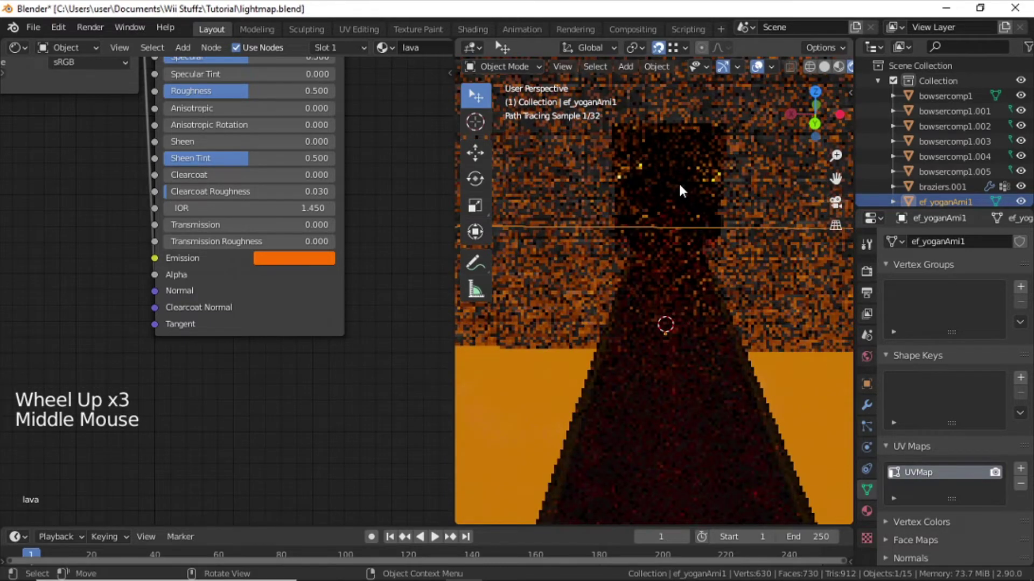
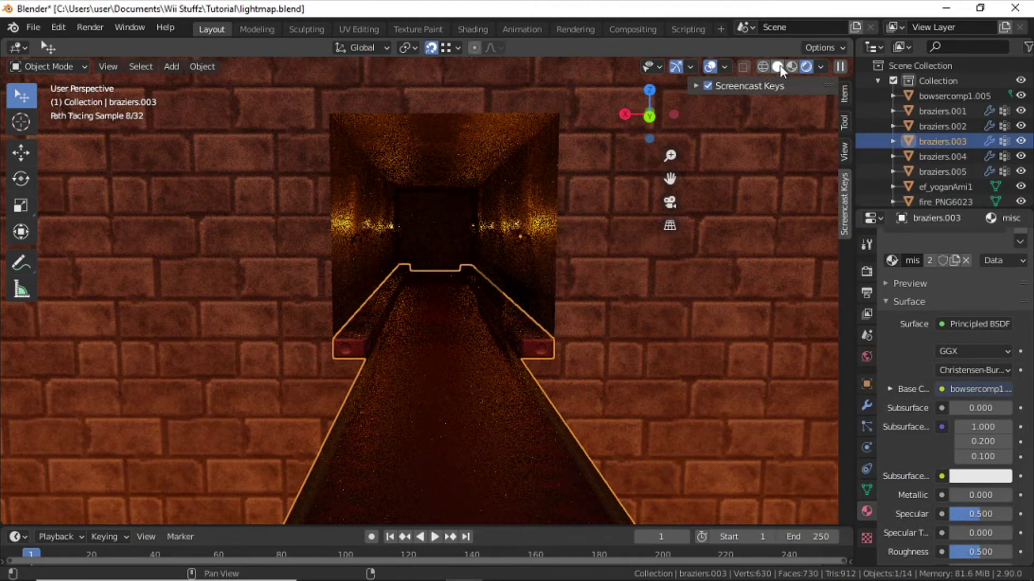
Step: Return the viewport to Solid shading and move the view into the corridor
{"action": "left_click", "coordinate": [632, 255]}
{"action": "key", "text": "n"}
{"action": "scroll", "scroll_direction": "down", "scroll_amount": 3}
{"action": "middle_click", "coordinate": [490, 348]}
{"action": "scroll", "scroll_direction": "down", "scroll_amount": 3}
{"action": "middle_click", "coordinate": [552, 349]}
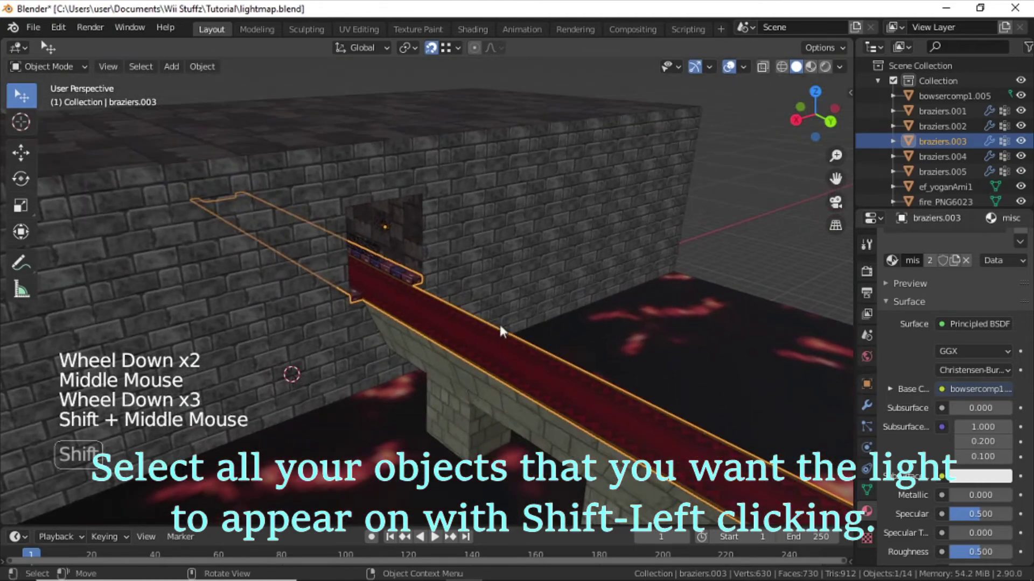
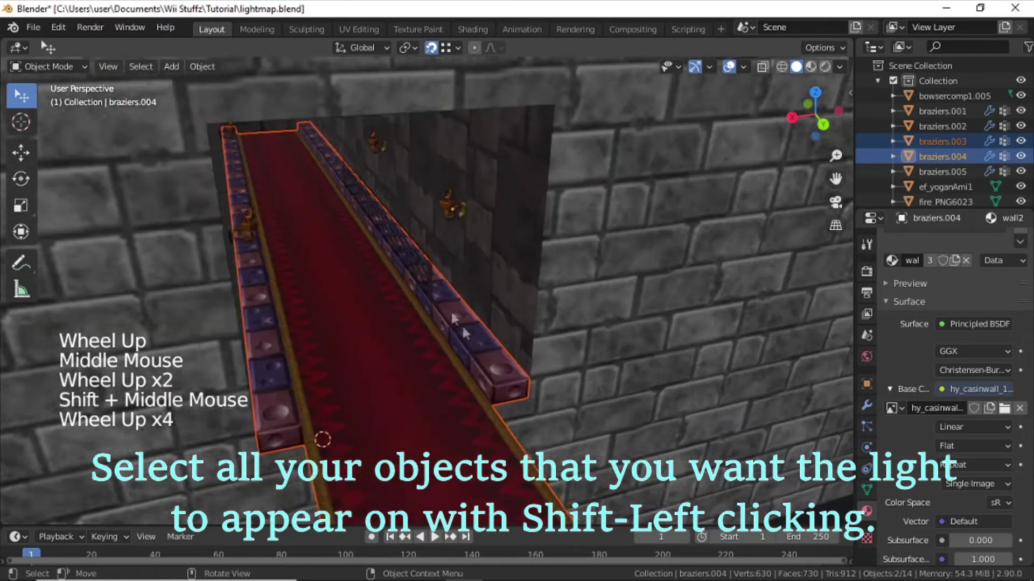
{"action": "middle_click", "coordinate": [442, 281]}
Step: Select the fence, wall torches and roof mesh and join them into one mesh with Ctrl+J
{"action": "left_click", "coordinate": [416, 307]}
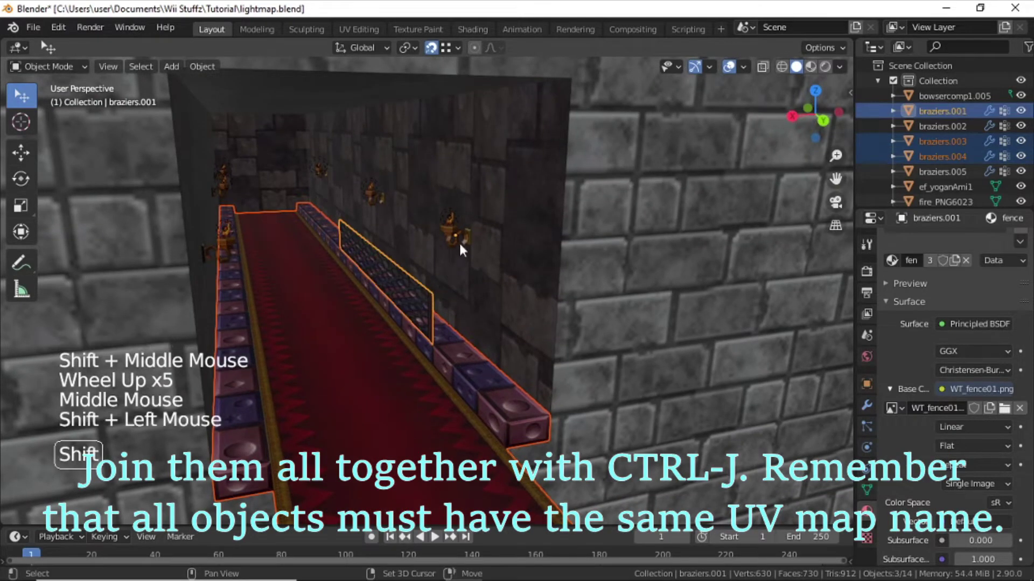
{"action": "left_click", "coordinate": [455, 244]}
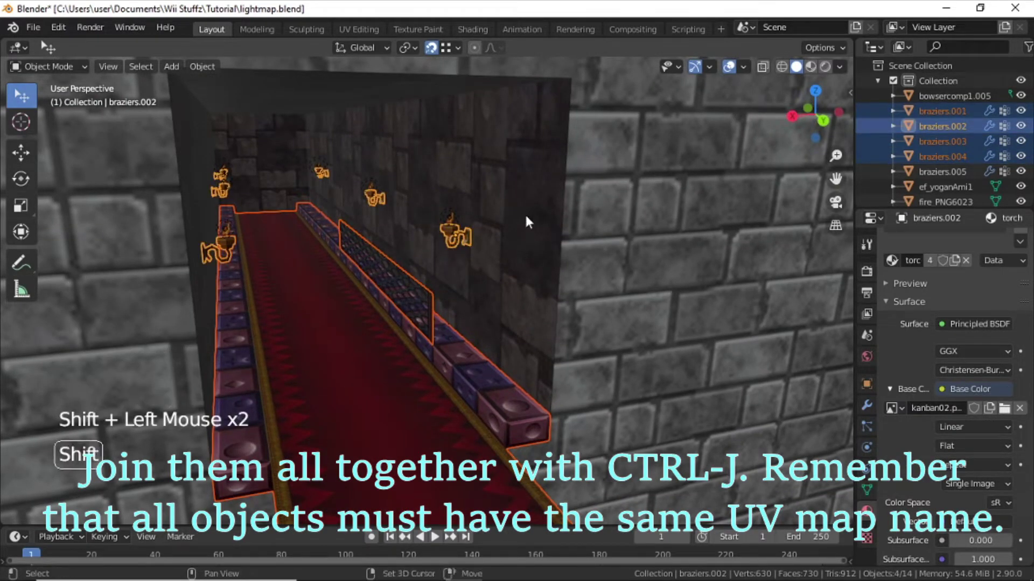
{"action": "left_click", "coordinate": [531, 220]}
{"action": "scroll", "scroll_direction": "up", "scroll_amount": 3}
{"action": "scroll", "scroll_direction": "down", "scroll_amount": 3}
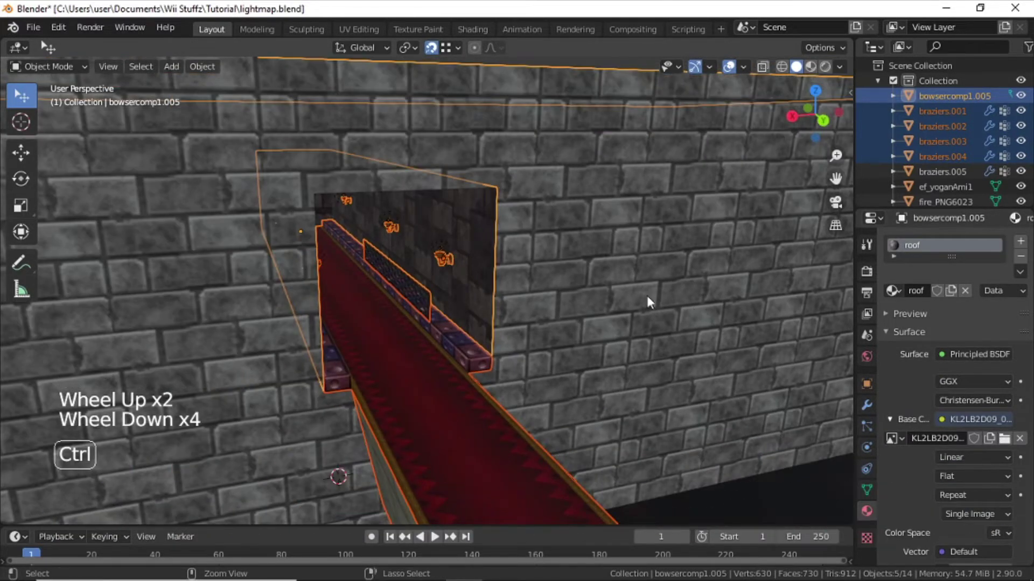
{"action": "key", "text": "ctrl+j"}
Step: Select the back wall and add the joined corridor mesh to the selection
{"action": "scroll", "scroll_direction": "up", "scroll_amount": 3}
{"action": "middle_click", "coordinate": [450, 288]}
{"action": "left_click", "coordinate": [422, 307]}
{"action": "left_click", "coordinate": [528, 306]}
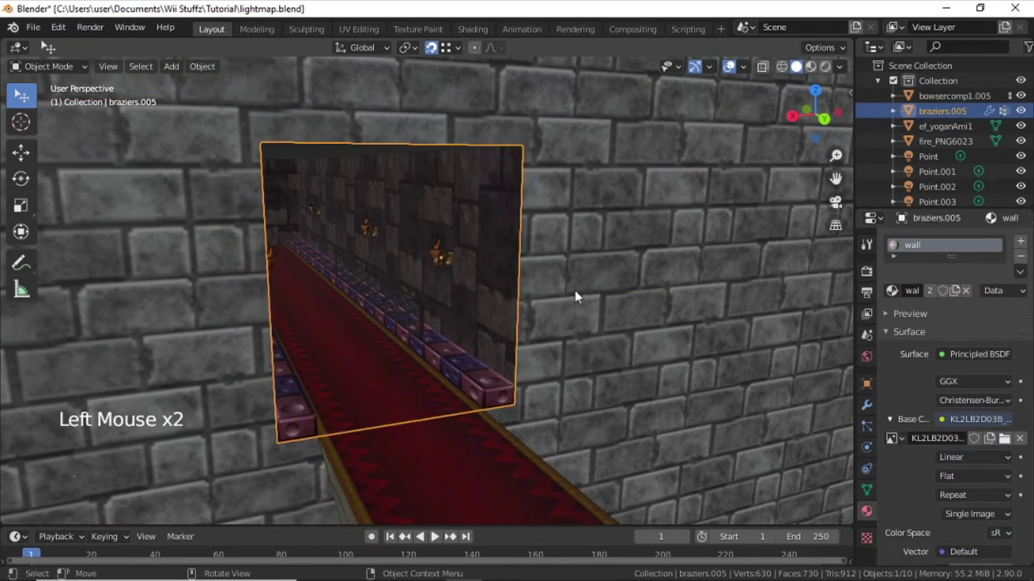
{"action": "left_click", "coordinate": [478, 282]}
Step: Join the back wall into the corridor mesh bowsercomp1.005
{"action": "key", "text": "ctrl+j"}
{"action": "scroll", "scroll_direction": "down", "scroll_amount": 3}
{"action": "middle_click", "coordinate": [539, 318]}
{"action": "middle_click", "coordinate": [597, 292]}
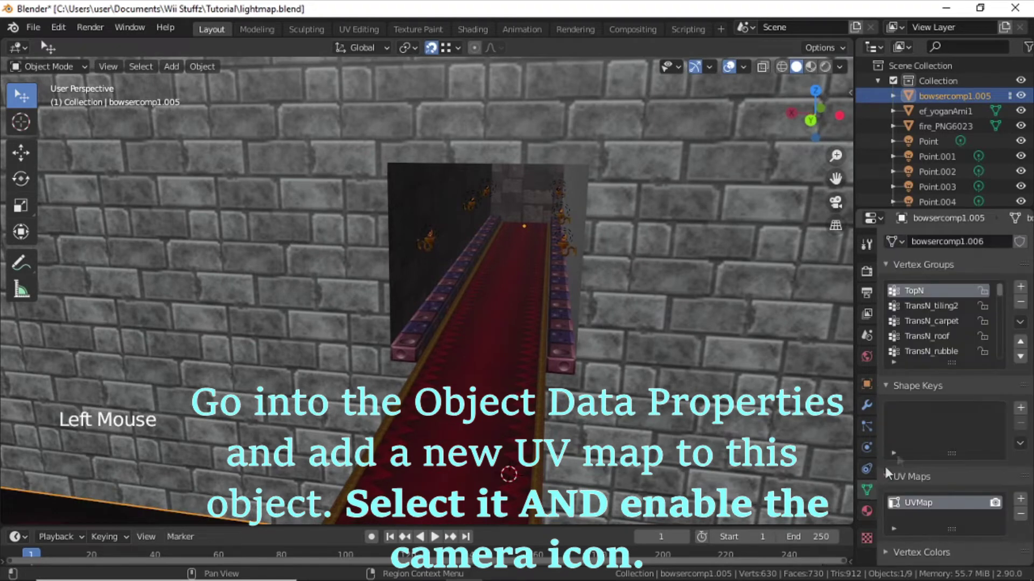
Step: Add a second UV map UVMap.001 and enable it as the active render map
{"action": "left_click", "coordinate": [1027, 503]}
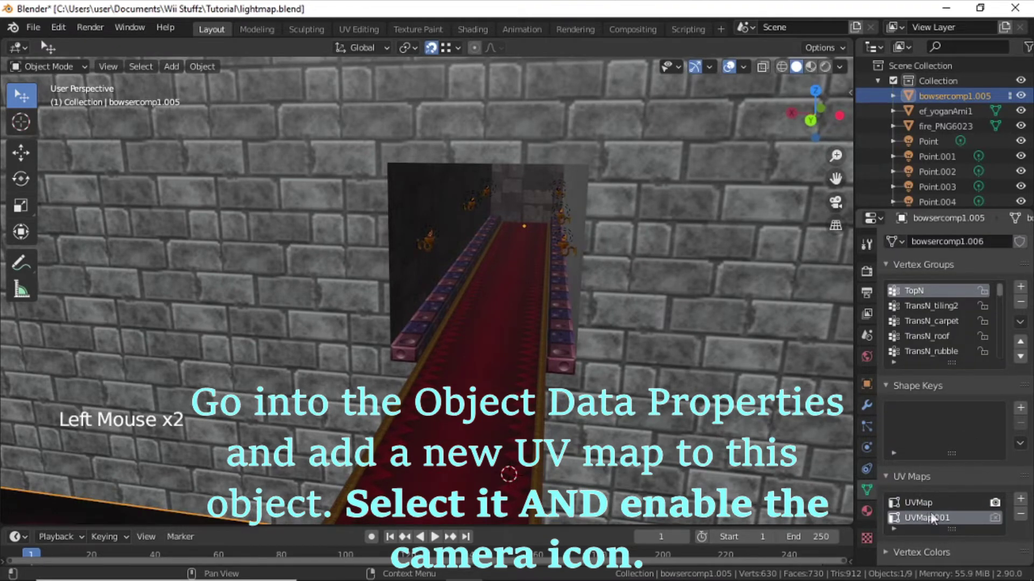
{"action": "left_click", "coordinate": [997, 522]}
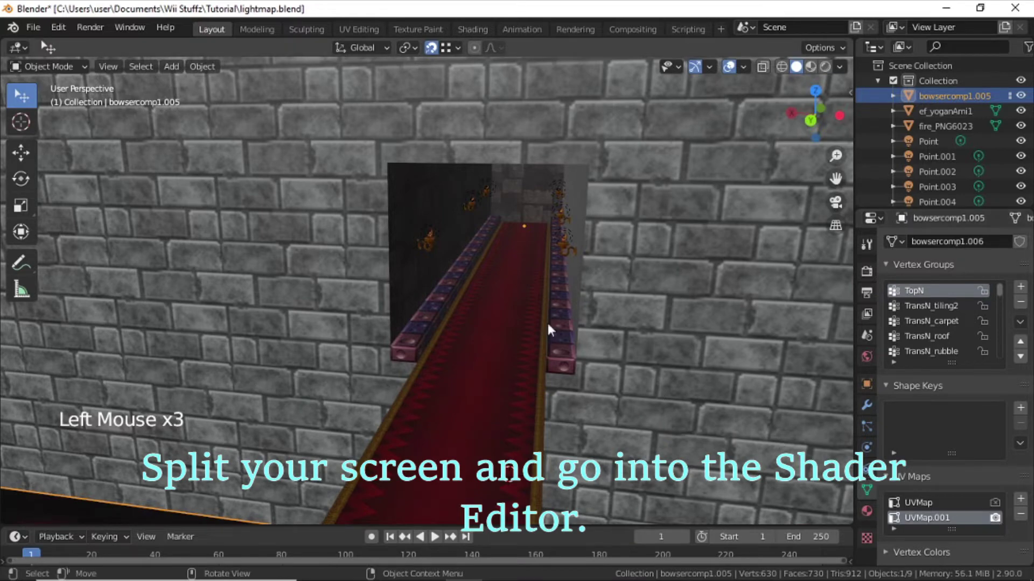
{"action": "middle_click", "coordinate": [527, 305]}
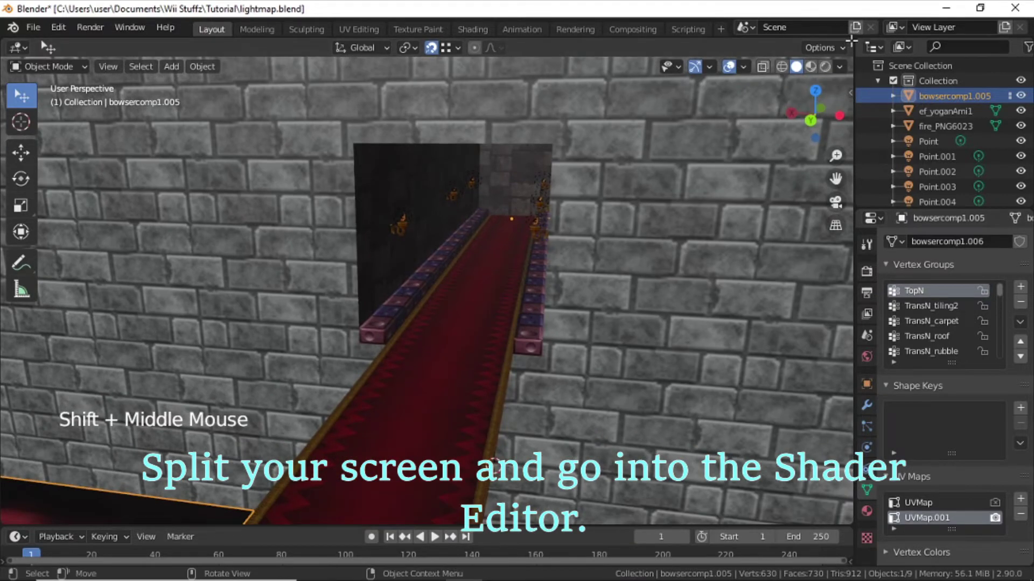
Step: Make the left area a Shader Editor for the roof material and show the mesh's Material Properties list
{"action": "left_click", "coordinate": [17, 92]}
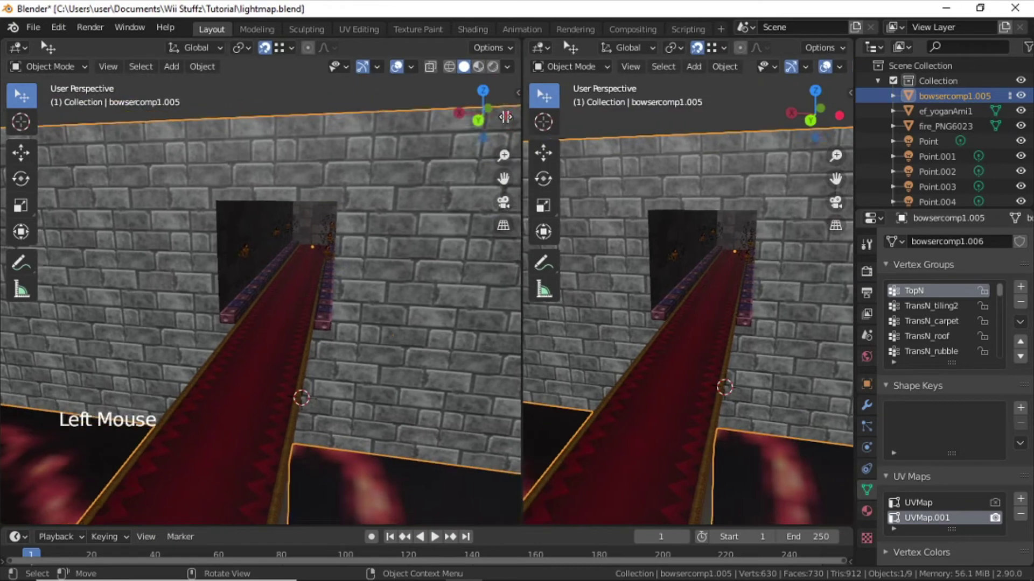
{"action": "left_click", "coordinate": [26, 53]}
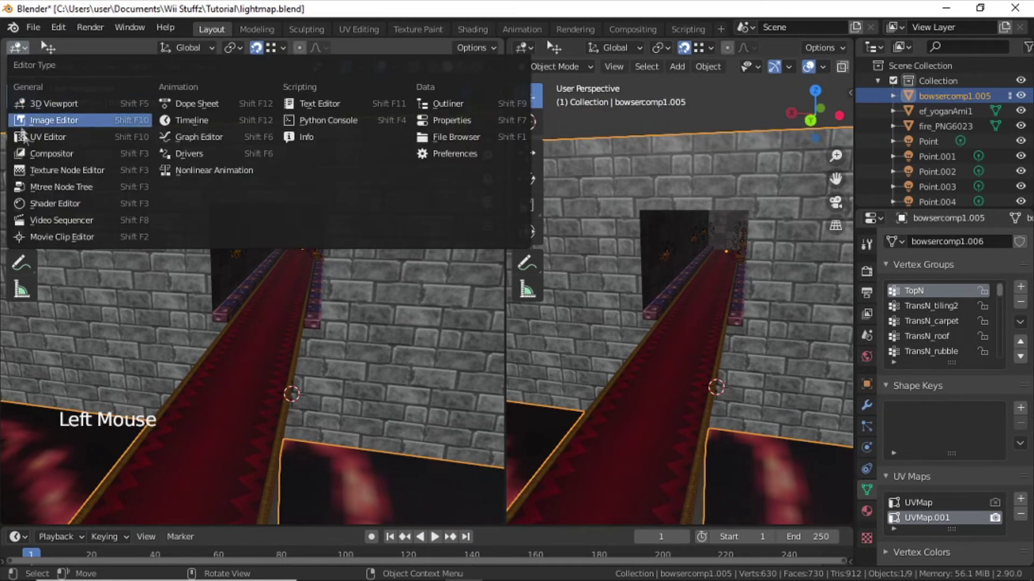
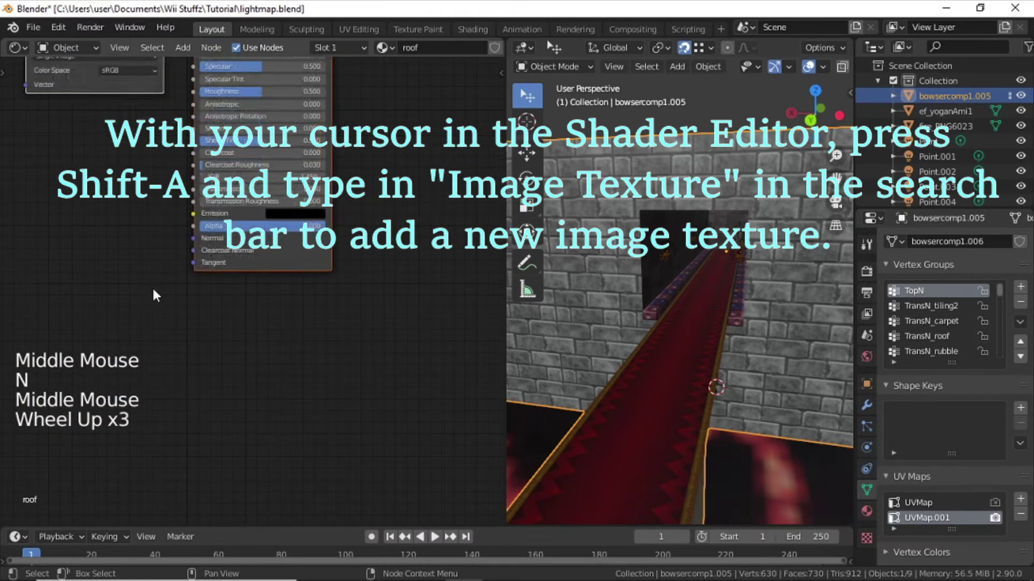
{"action": "key", "text": "shift+a"}
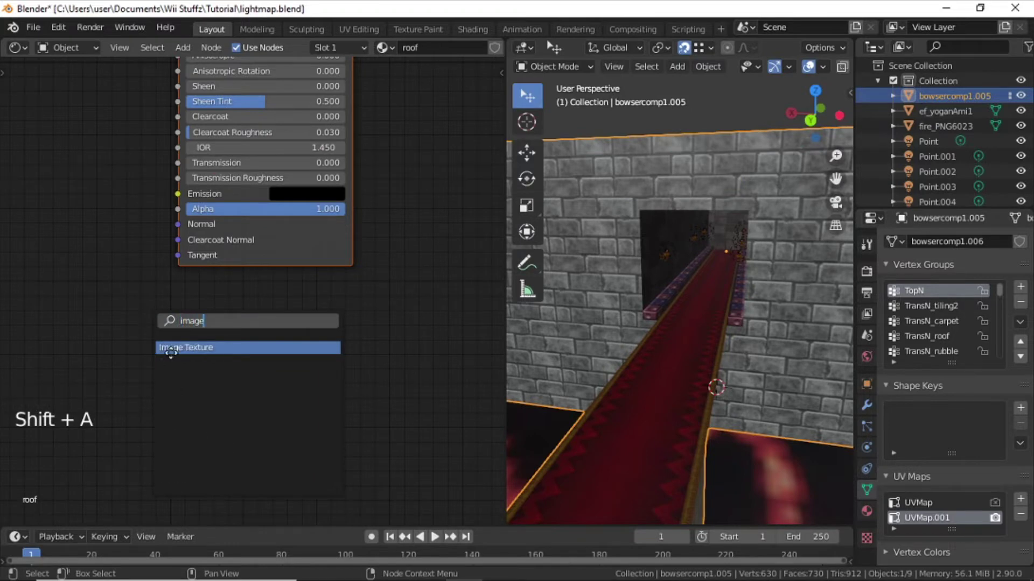
{"action": "left_click", "coordinate": [159, 392]}
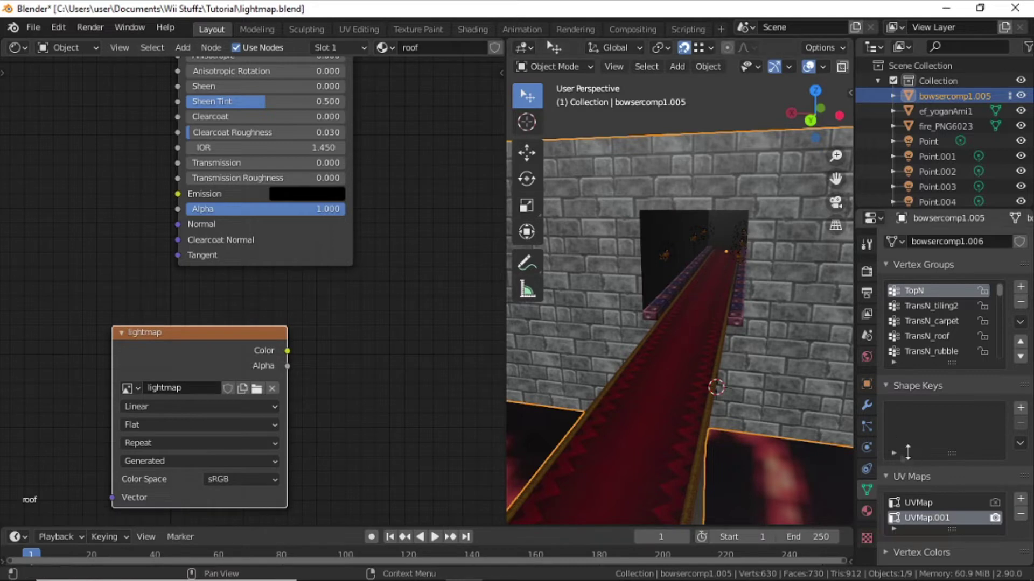
{"action": "left_click", "coordinate": [872, 523]}
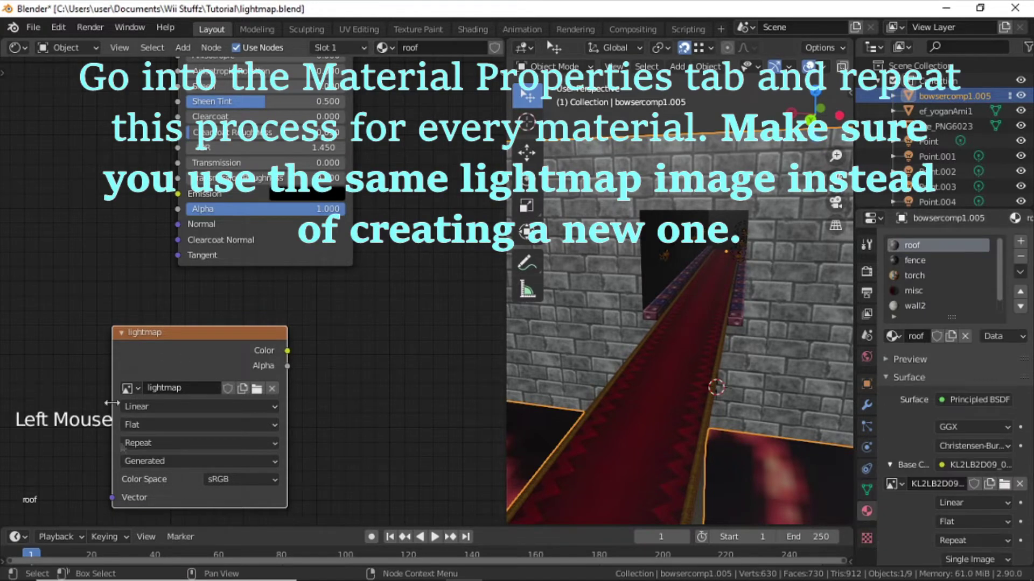
Step: Give the fence material an Image Texture node using the existing lightmap image
{"action": "left_click", "coordinate": [956, 265]}
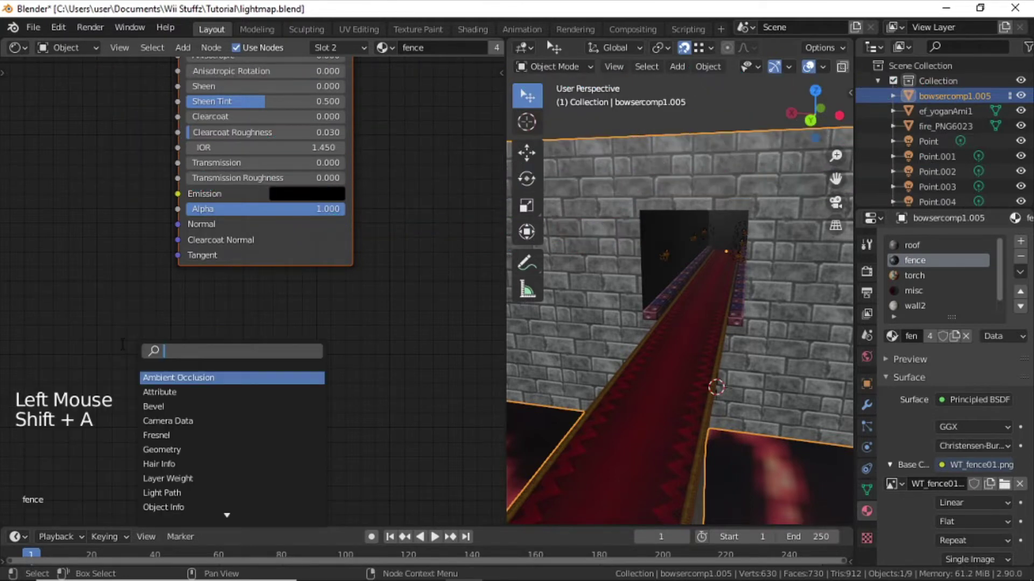
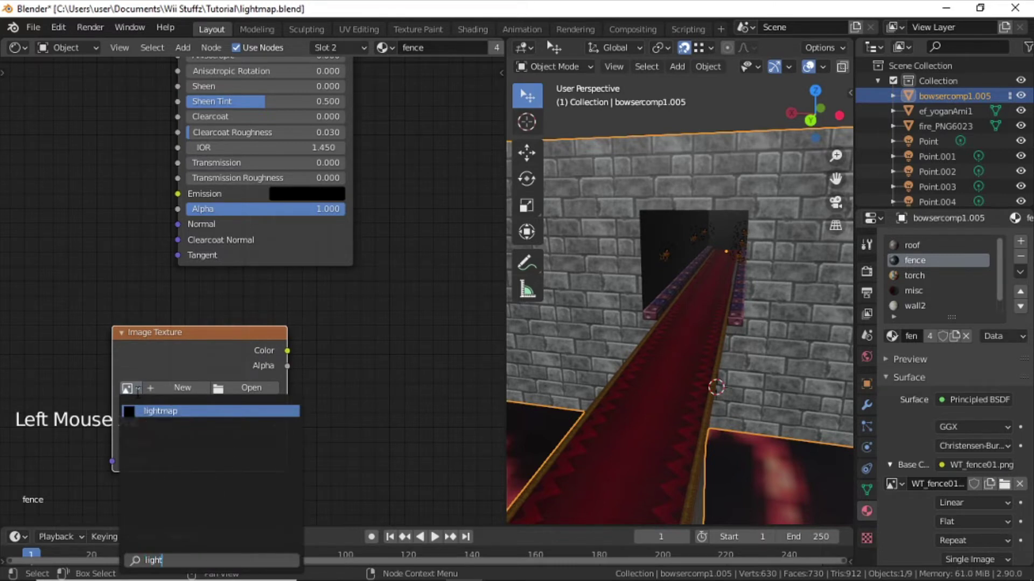
{"action": "left_click", "coordinate": [930, 282]}
{"action": "key", "text": "shift+a"}
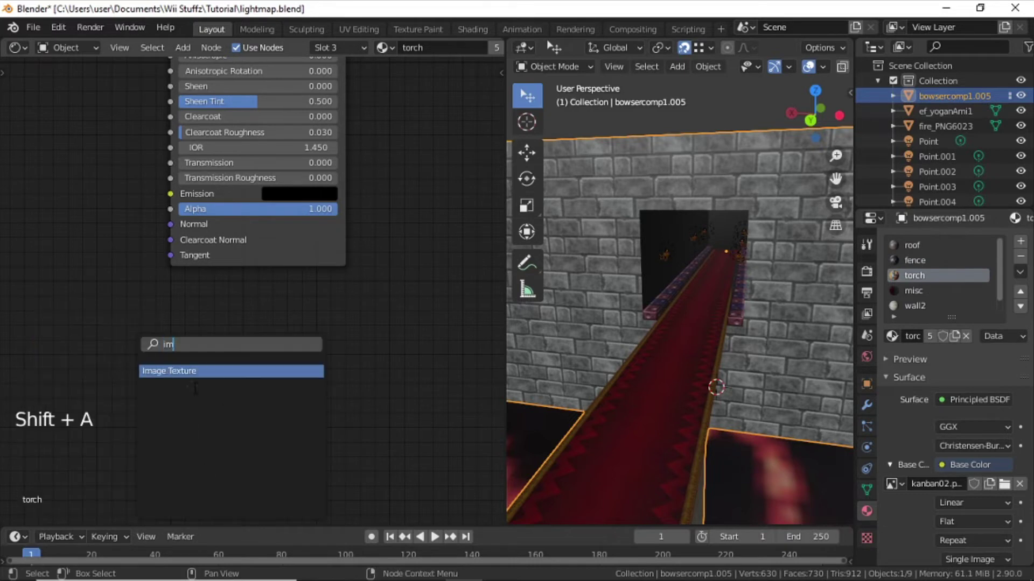
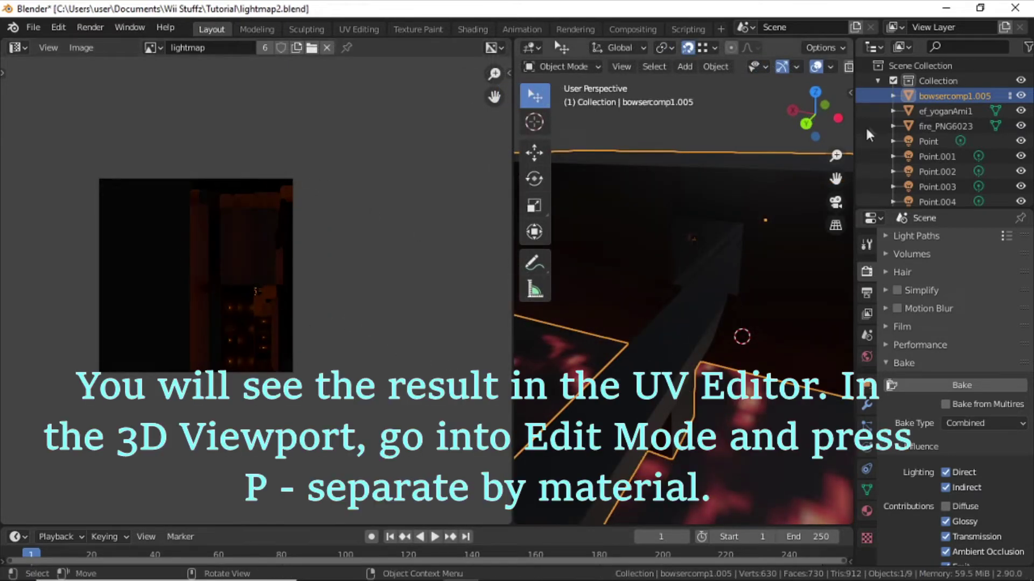
Step: Separate the joined mesh by material into objects bowsercomp1.001 through bowsercomp1.006
{"action": "key", "text": "Tab"}
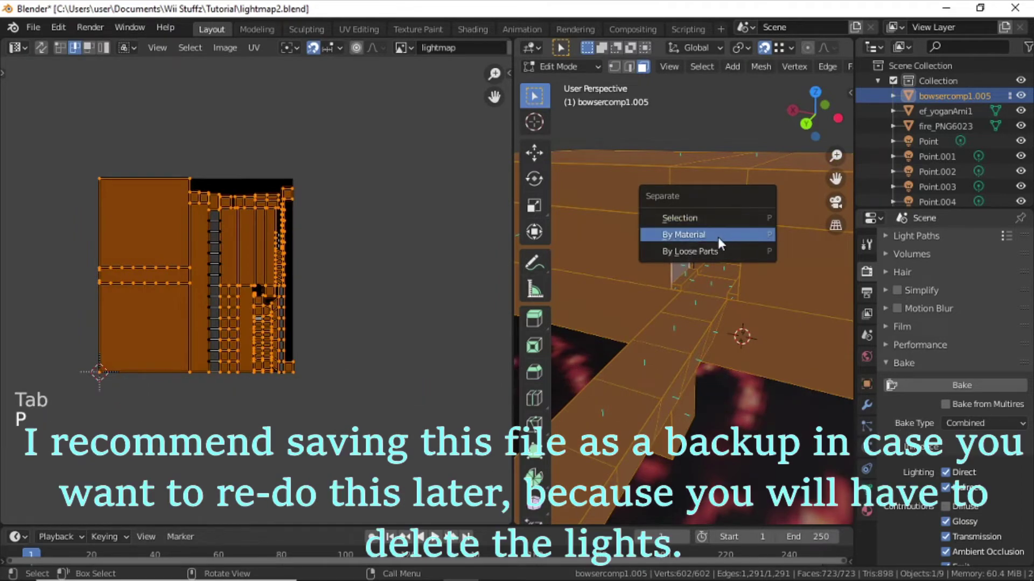
{"action": "key", "text": "Tab"}
{"action": "scroll", "scroll_direction": "down", "scroll_amount": 3}
{"action": "scroll", "scroll_direction": "down", "scroll_amount": 3}
{"action": "scroll", "scroll_direction": "down", "scroll_amount": 3}
Step: Select all the point lights in the Outliner for deletion
{"action": "left_click", "coordinate": [533, 92]}
{"action": "left_click", "coordinate": [533, 91]}
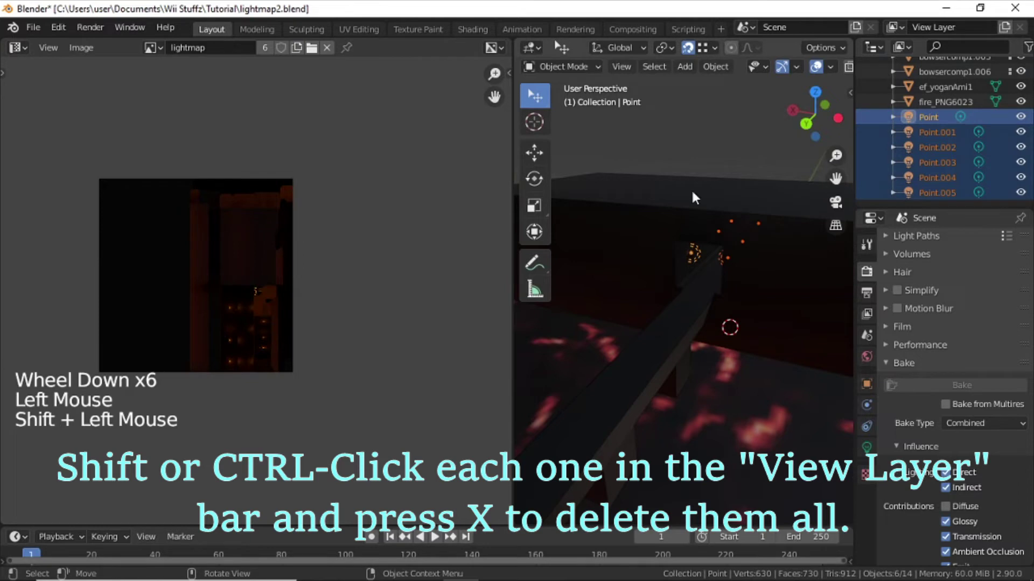